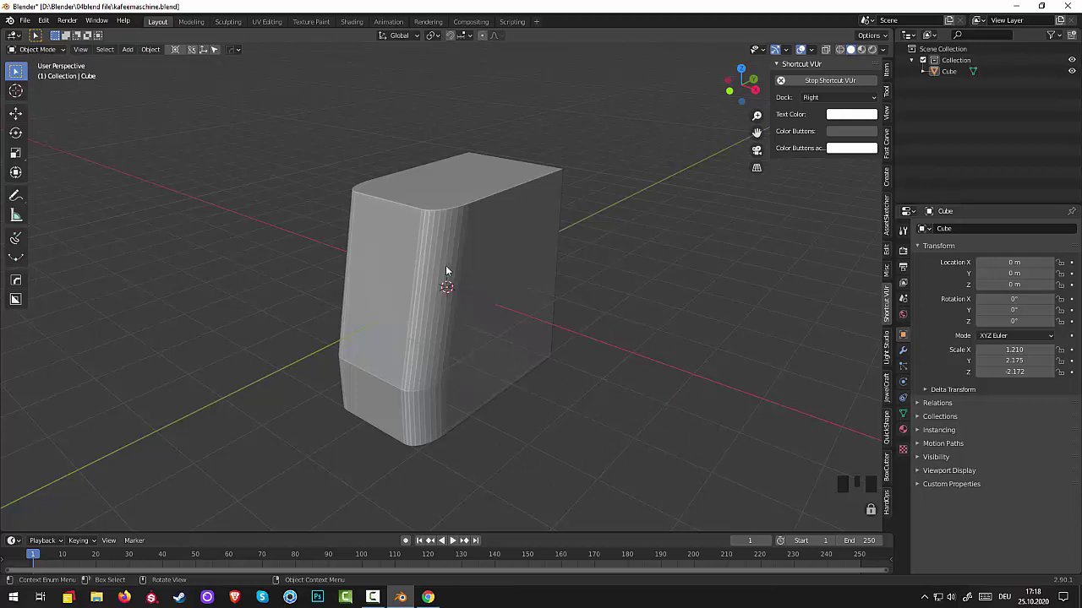
# - Apply scale and smooth shading to the Cube body via the HardOps Ctrl+Shift+B menu
pyautogui.click(475, 285)
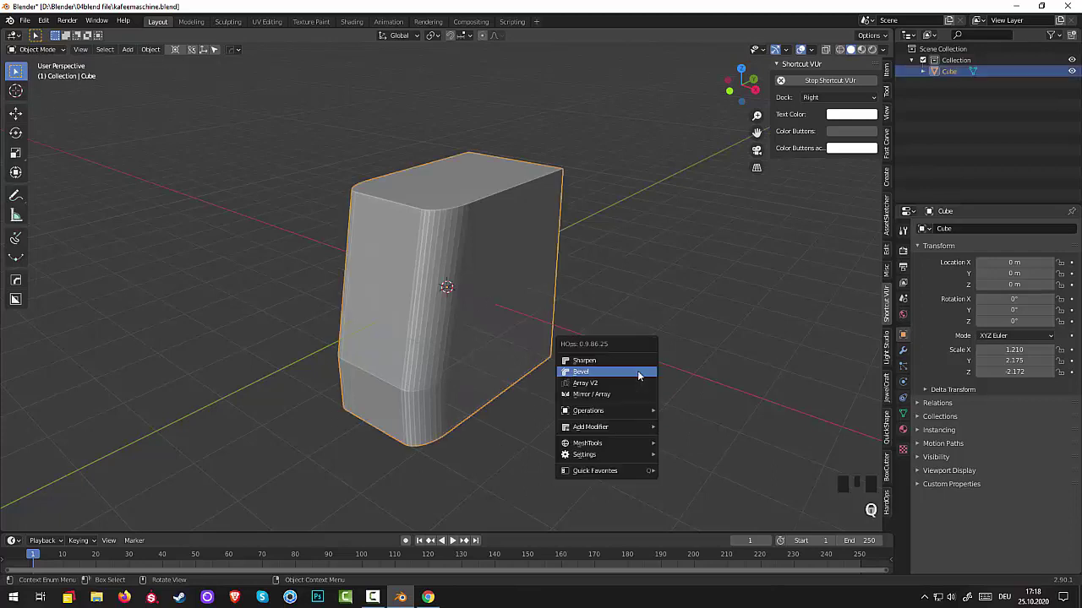
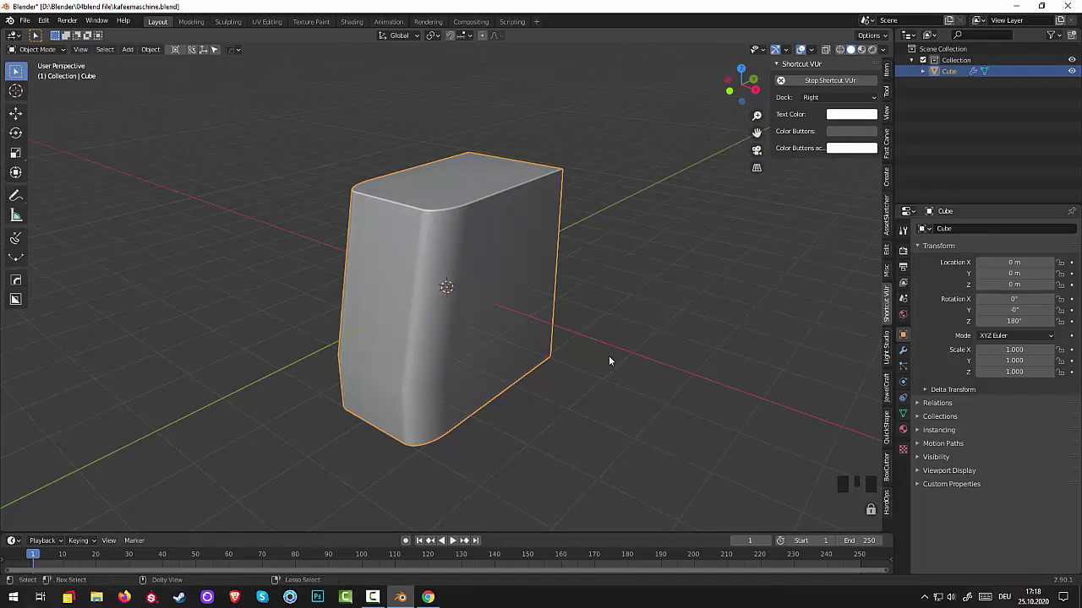
pyautogui.press('ctrl+shift+b')
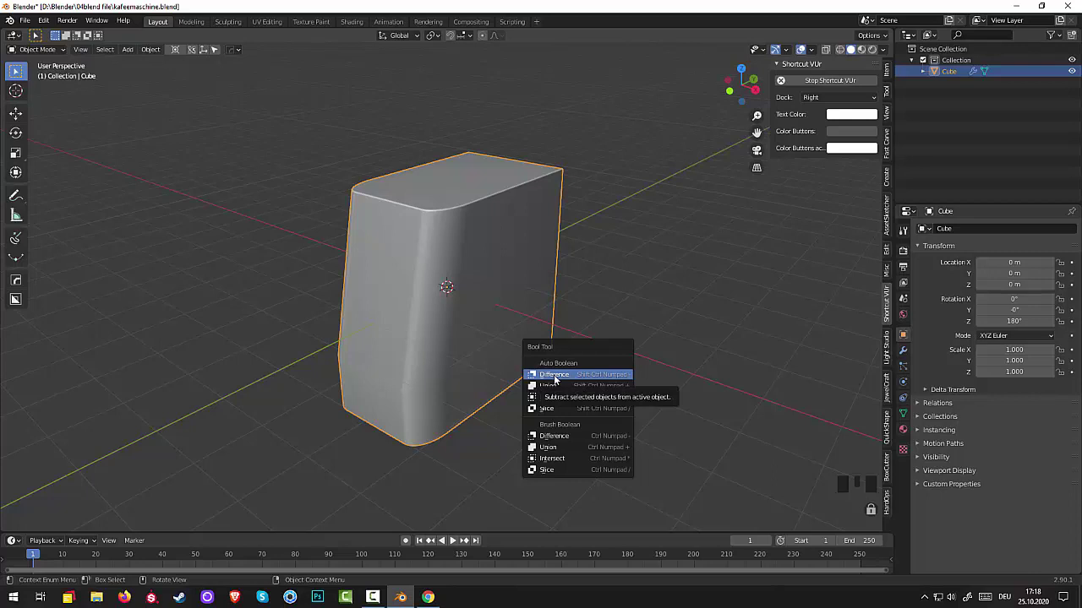
pyautogui.click(671, 338)
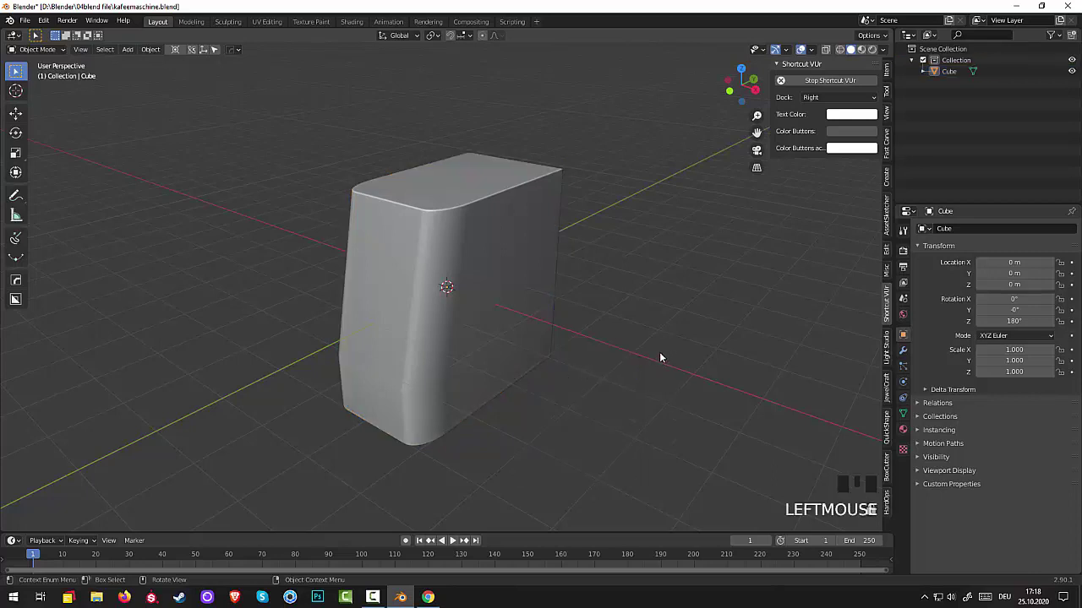
pyautogui.scroll(-3)
pyautogui.scroll(3)
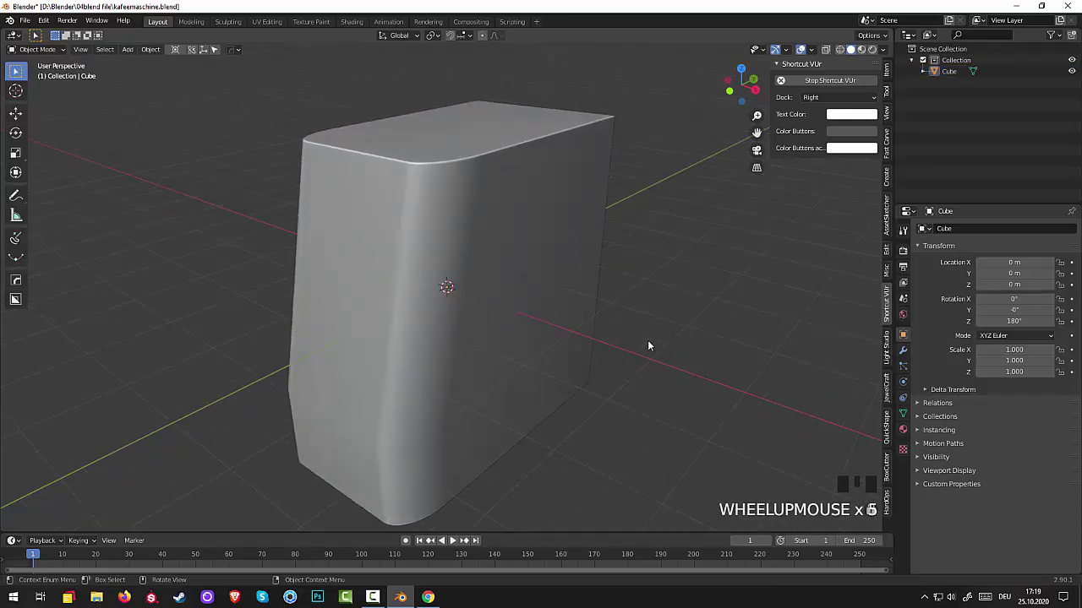
pyautogui.scroll(-3)
pyautogui.moveTo(651, 342); pyautogui.dragTo(664, 340)
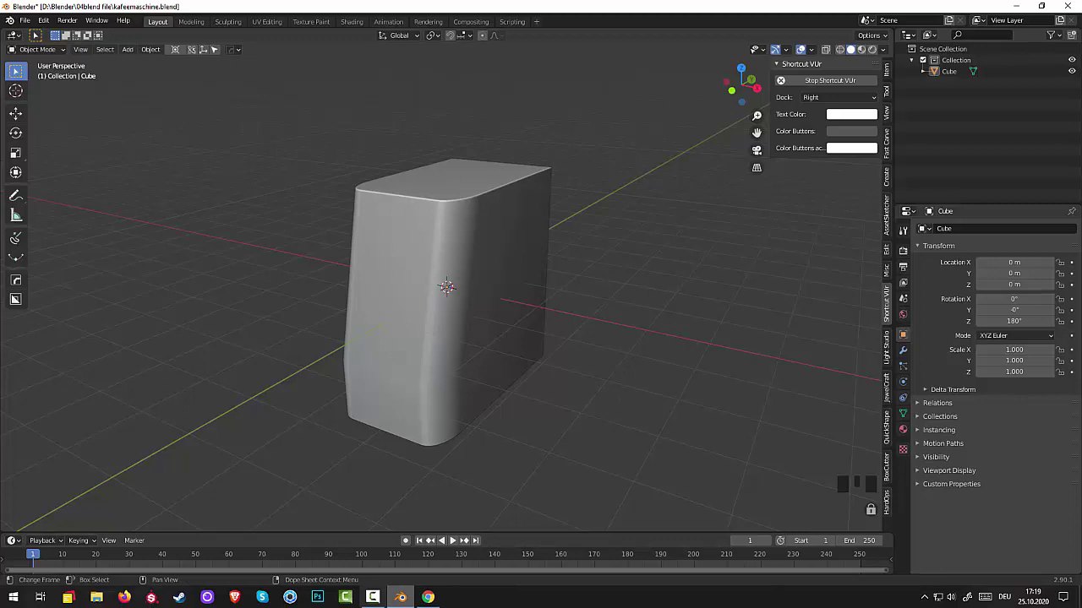
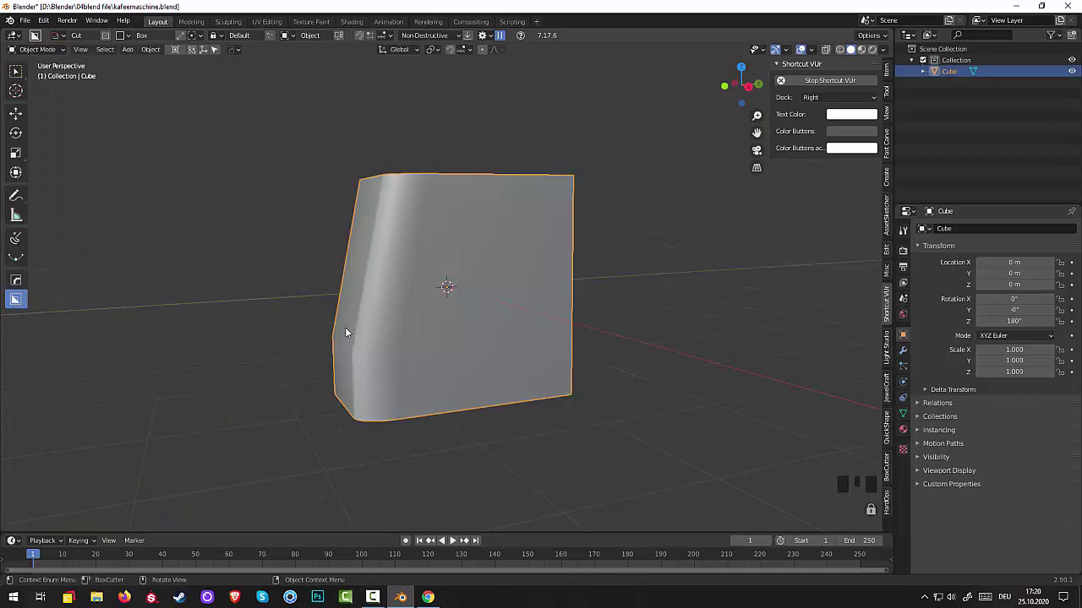
# - Try a BoxCutter box on the body's side and undo the misplaced cuts
pyautogui.moveTo(338, 265); pyautogui.dragTo(342, 285)
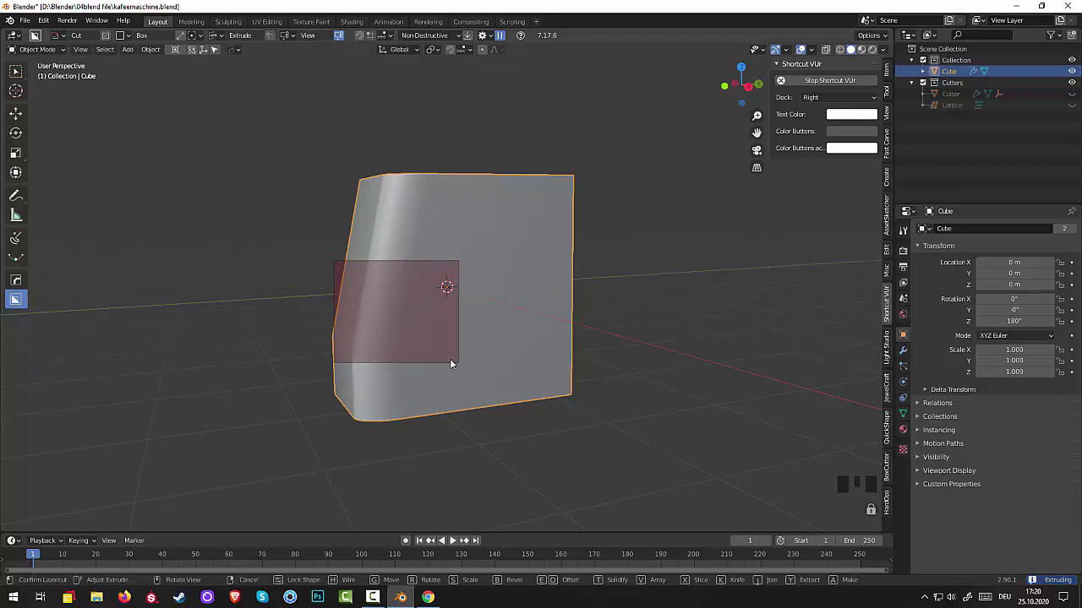
pyautogui.moveTo(465, 373); pyautogui.dragTo(499, 385)
pyautogui.press('ctrl+u')
pyautogui.press('ctrl+u')
pyautogui.click(586, 476)
pyautogui.press('ctrl+z')
pyautogui.press('ctrl+z')
pyautogui.moveTo(324, 319); pyautogui.dragTo(265, 307)
# - From Right Orthographic view, cut a deep Difference box recess through the body's front middle
pyautogui.press('KP_3')
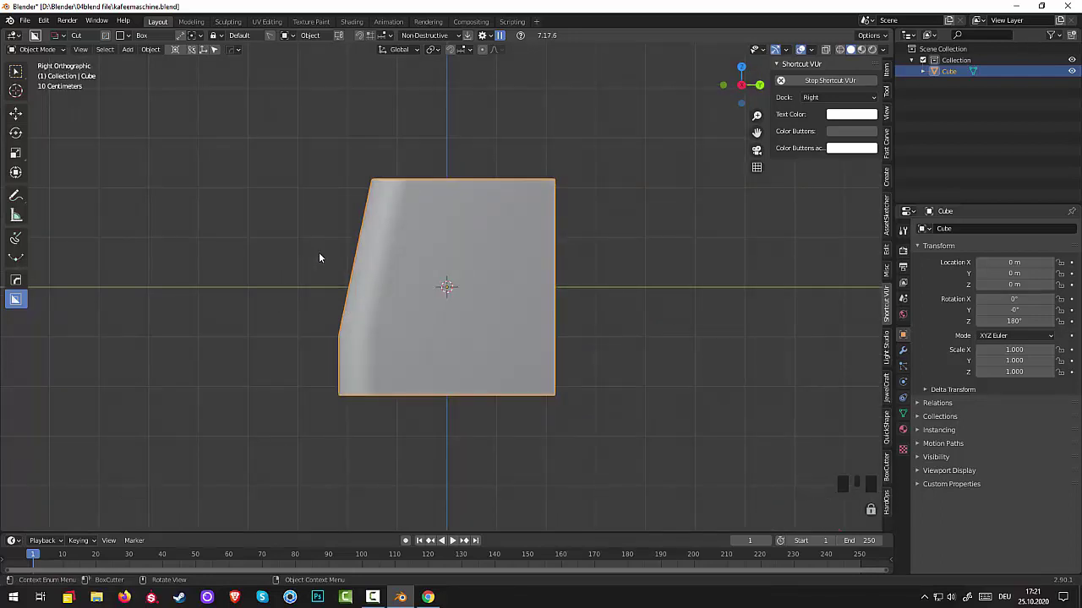
pyautogui.moveTo(305, 259); pyautogui.dragTo(309, 263)
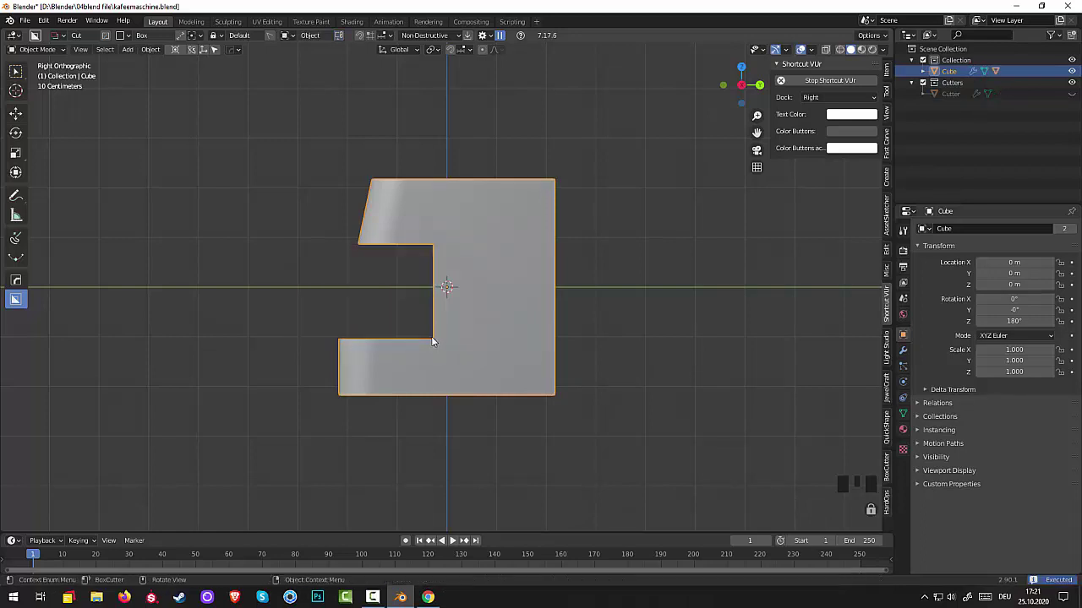
pyautogui.moveTo(646, 422); pyautogui.dragTo(736, 316)
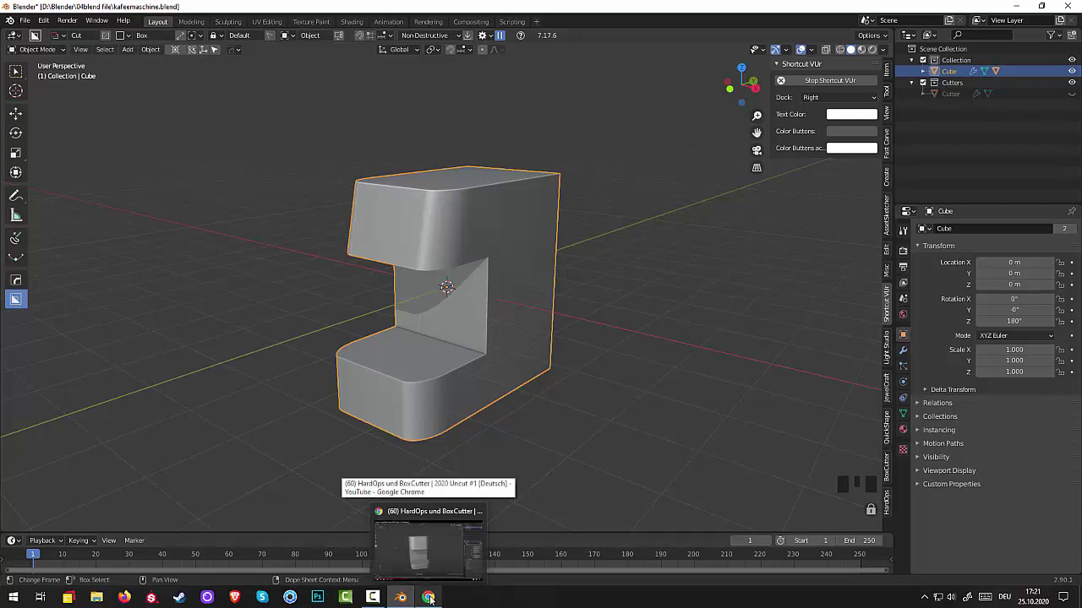
# - Widen the Cube body by scaling it along X, keeping recess, top and tray
pyautogui.click(938, 95)
pyautogui.click(420, 368)
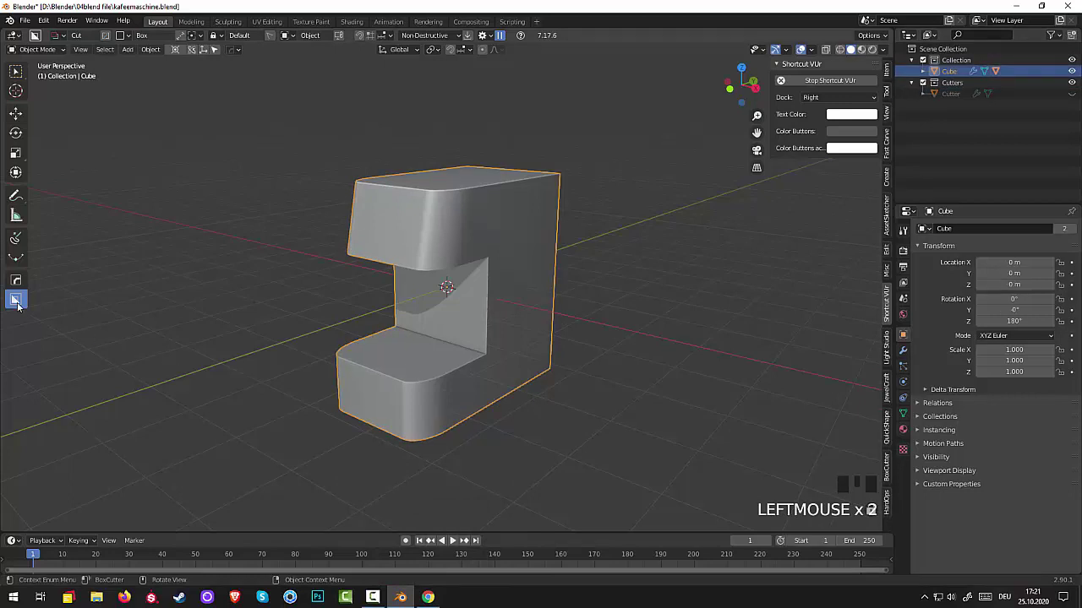
pyautogui.moveTo(16, 301); pyautogui.dragTo(572, 410)
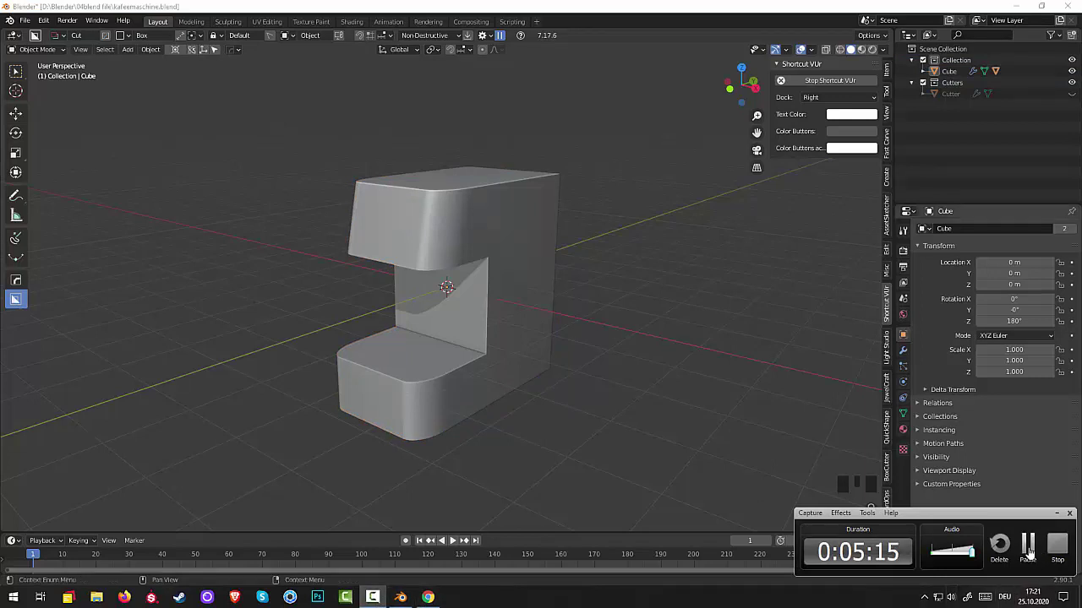
# - Try a shallow BoxCutter hollow in the tray top, then undo it
pyautogui.moveTo(751, 447); pyautogui.dragTo(761, 448)
pyautogui.scroll(-3)
pyautogui.scroll(3)
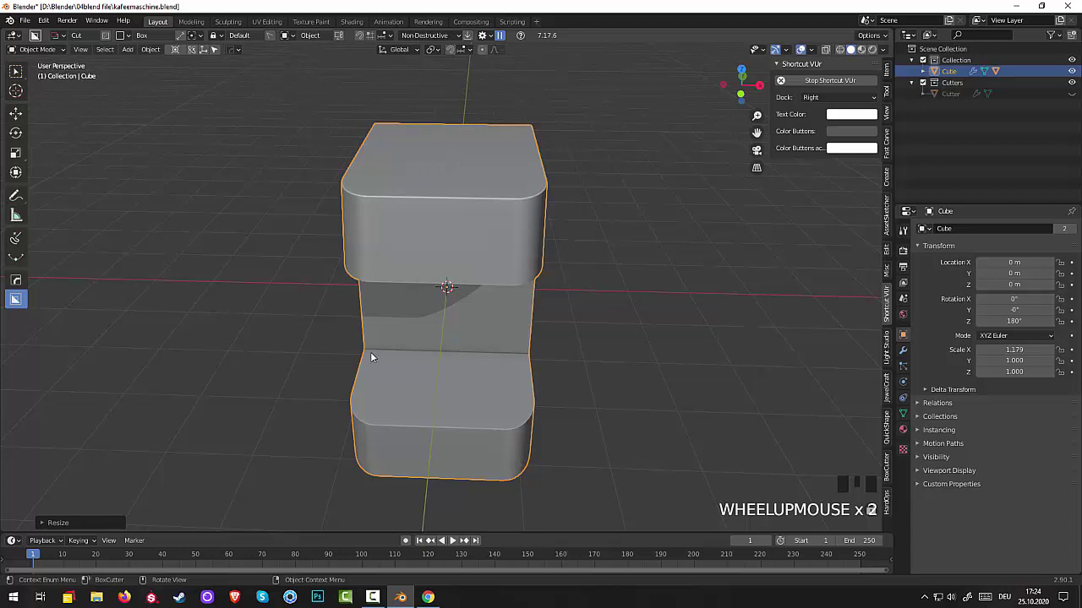
pyautogui.click(371, 357)
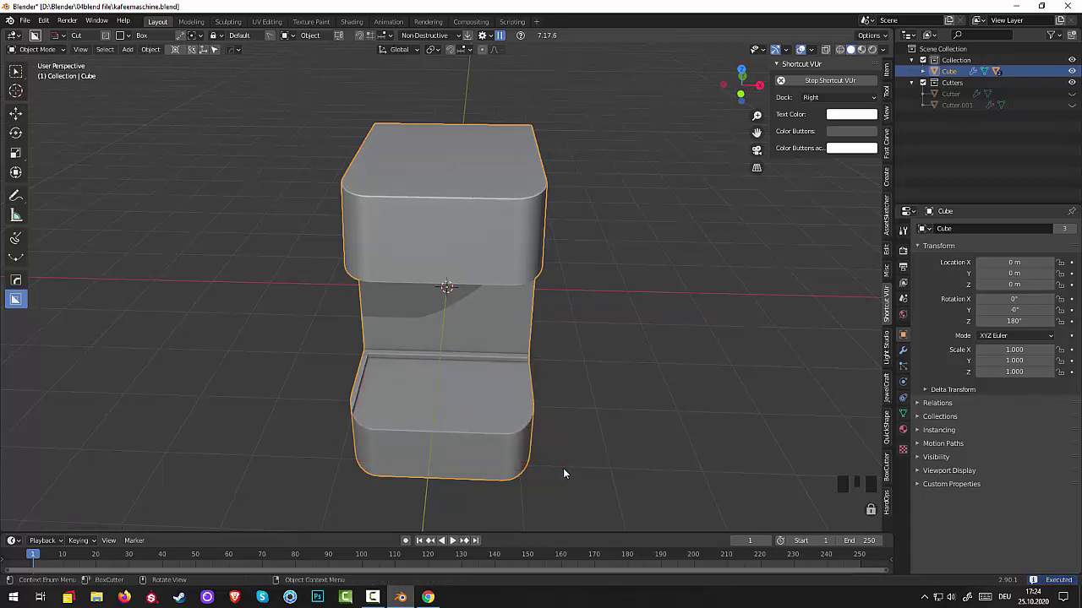
pyautogui.press('ctrl+z')
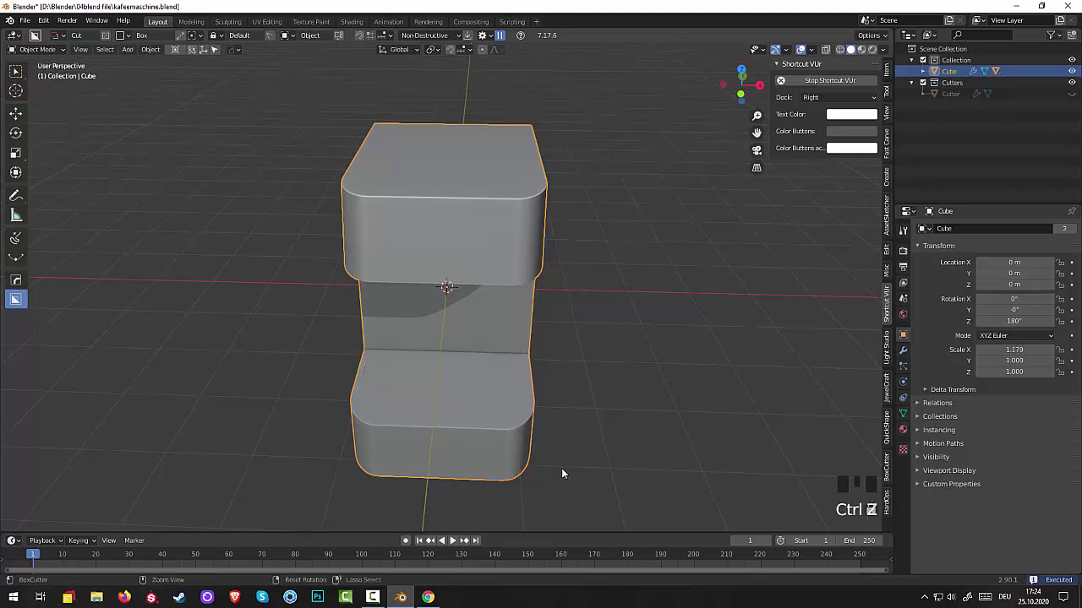
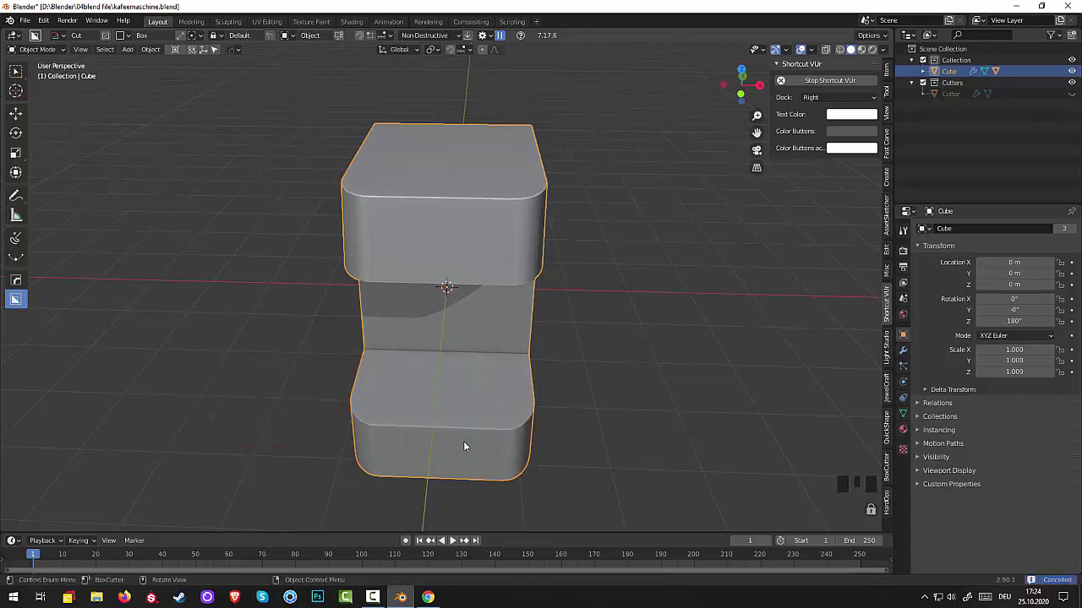
# - Make a first Slice box attempt across the tray top and undo/redo it
pyautogui.click(372, 358)
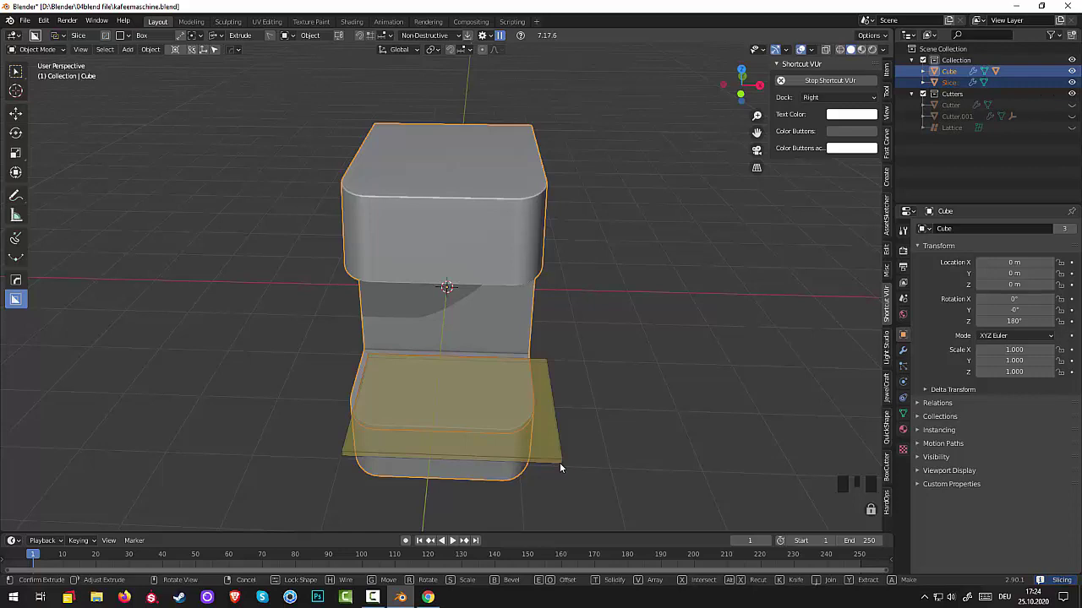
pyautogui.moveTo(561, 461); pyautogui.dragTo(539, 463)
pyautogui.press('ctrl+z')
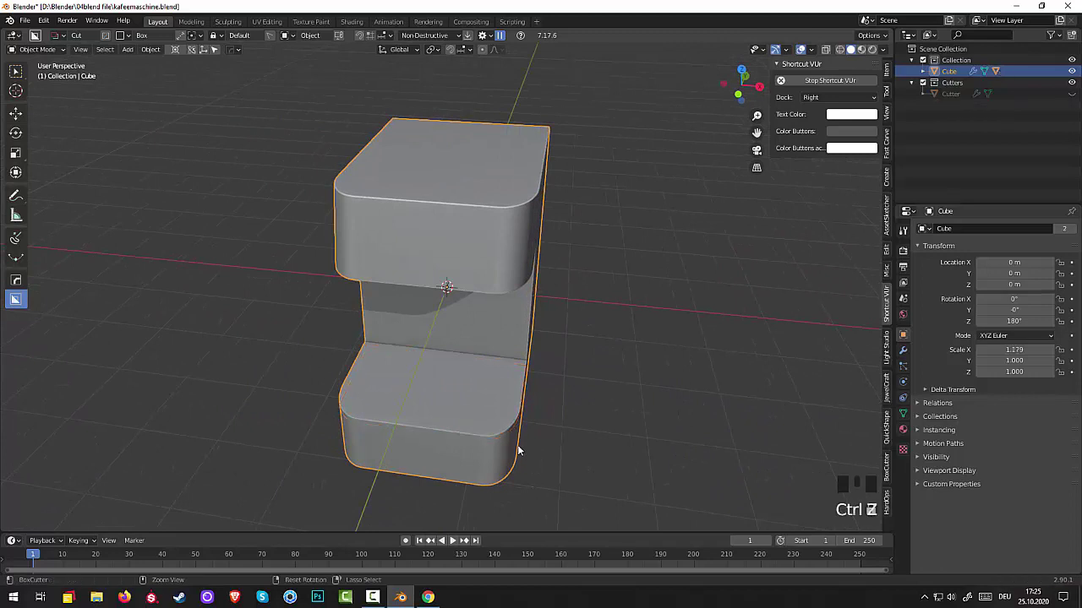
pyautogui.press('ctrl+z')
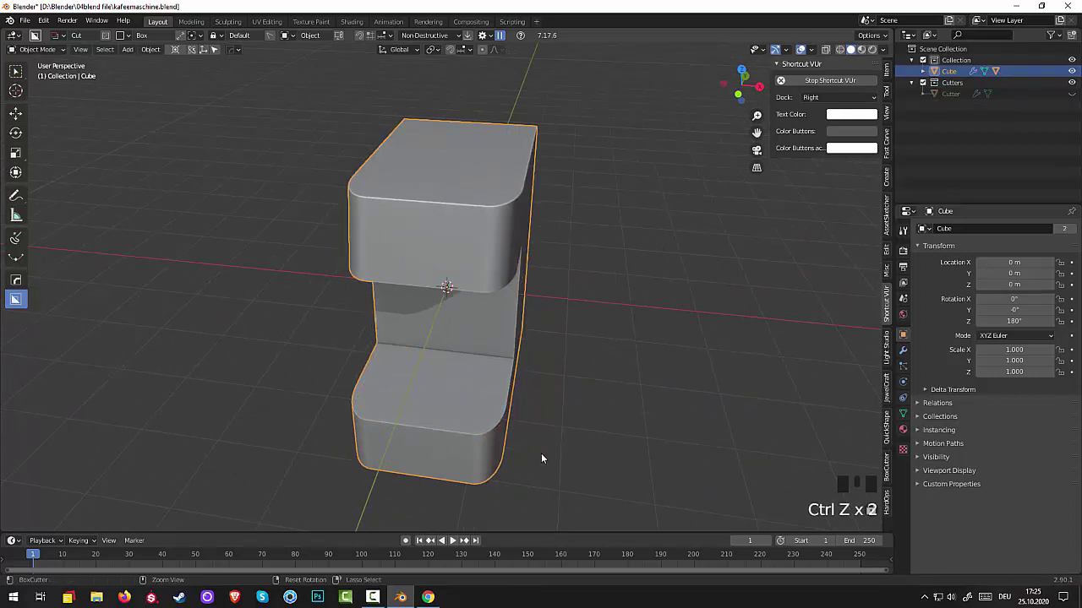
pyautogui.press('ctrl+shift+z')
pyautogui.moveTo(508, 443); pyautogui.dragTo(377, 384)
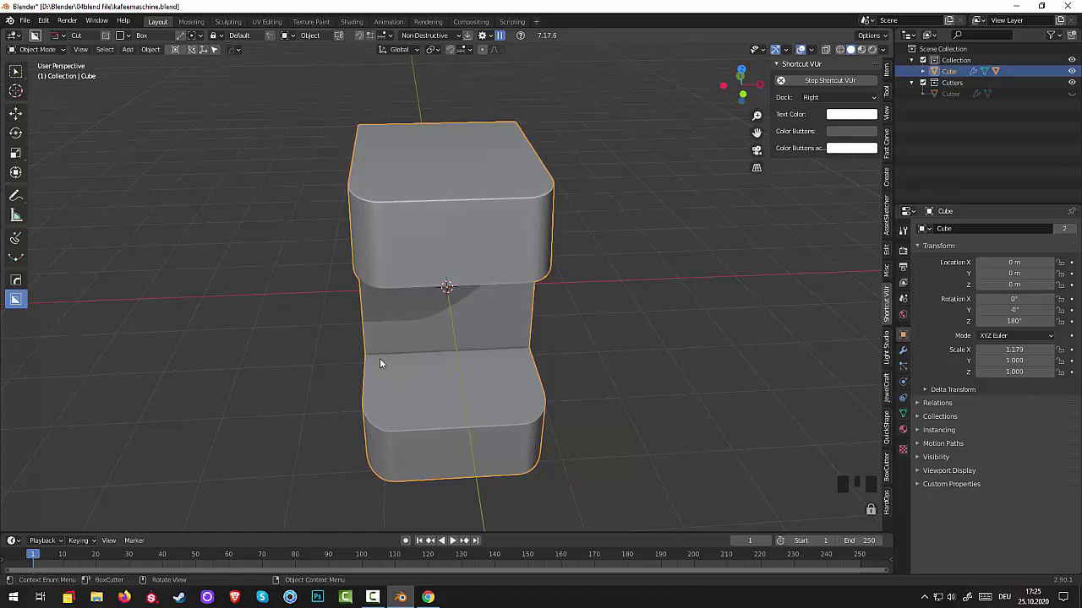
# - Draw a thin Slice slab, drop it onto the drip tray top and confirm the cut
pyautogui.click(372, 359)
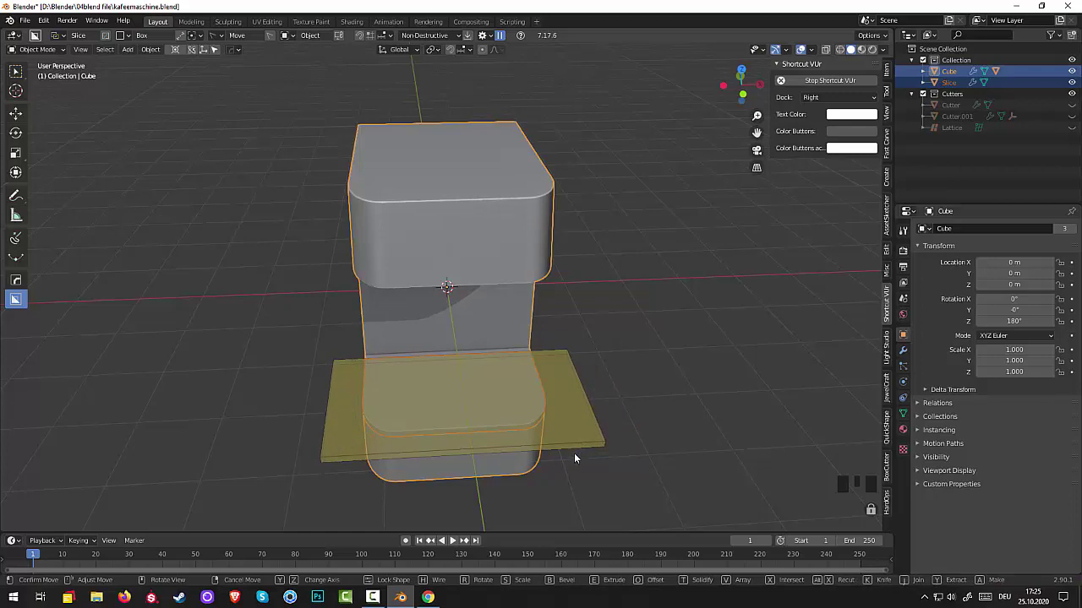
pyautogui.moveTo(665, 485); pyautogui.dragTo(349, 397)
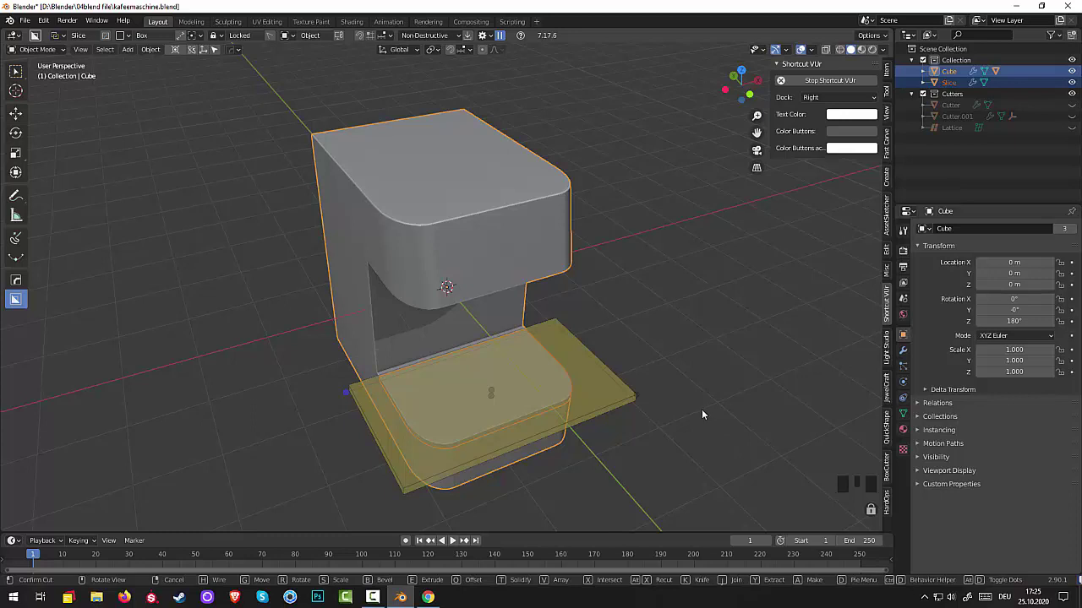
pyautogui.click(705, 428)
# - Inspect the split tray and select the new Slice slab object
pyautogui.moveTo(707, 432); pyautogui.dragTo(619, 402)
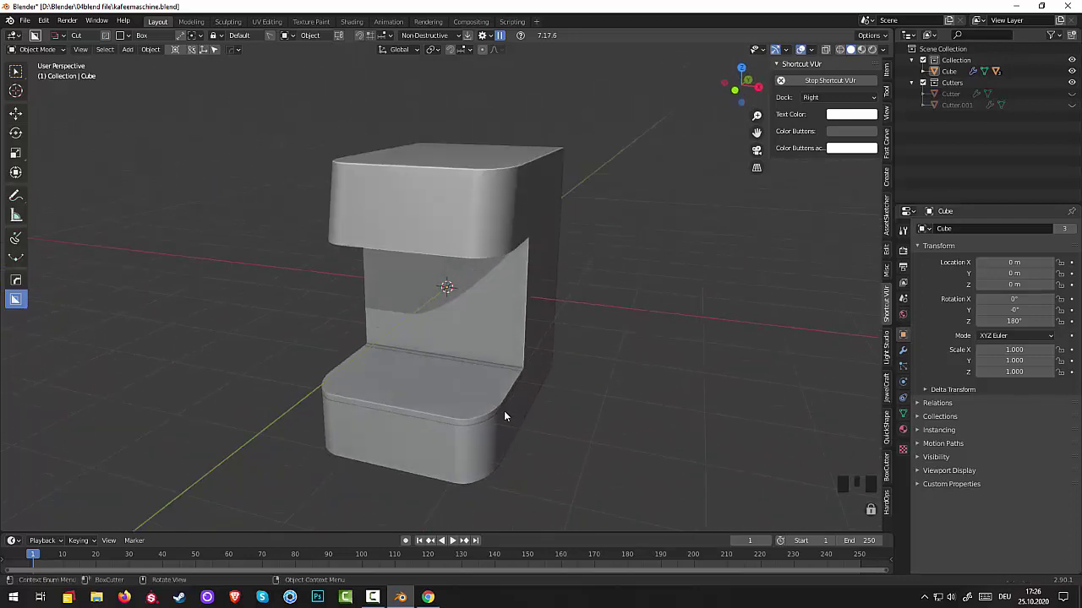
pyautogui.click(461, 397)
pyautogui.scroll(3)
pyautogui.scroll(-3)
pyautogui.moveTo(522, 415); pyautogui.dragTo(622, 458)
pyautogui.click(622, 458)
pyautogui.moveTo(625, 458); pyautogui.dragTo(594, 495)
pyautogui.click(437, 402)
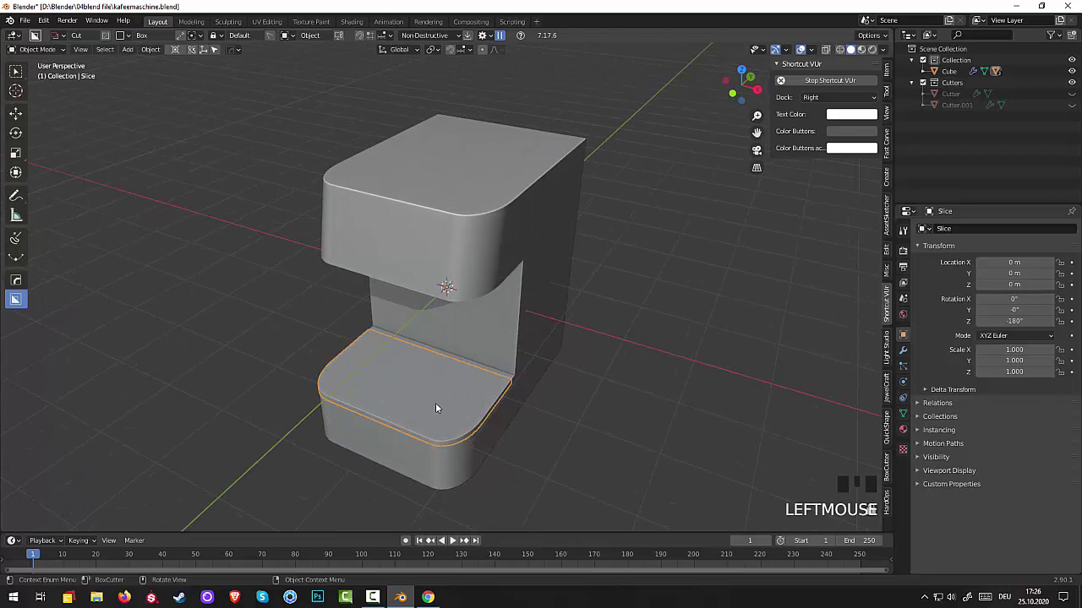
# - Move the Slice slab up along Z to about 0.317 m, cancelling later test moves
pyautogui.press('g')
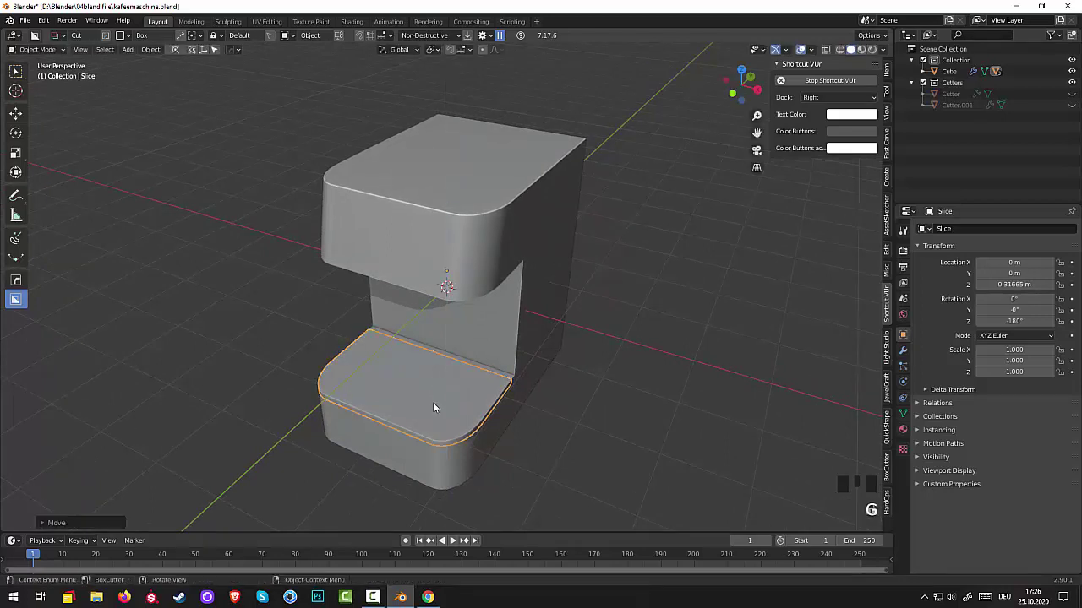
pyautogui.press('g')
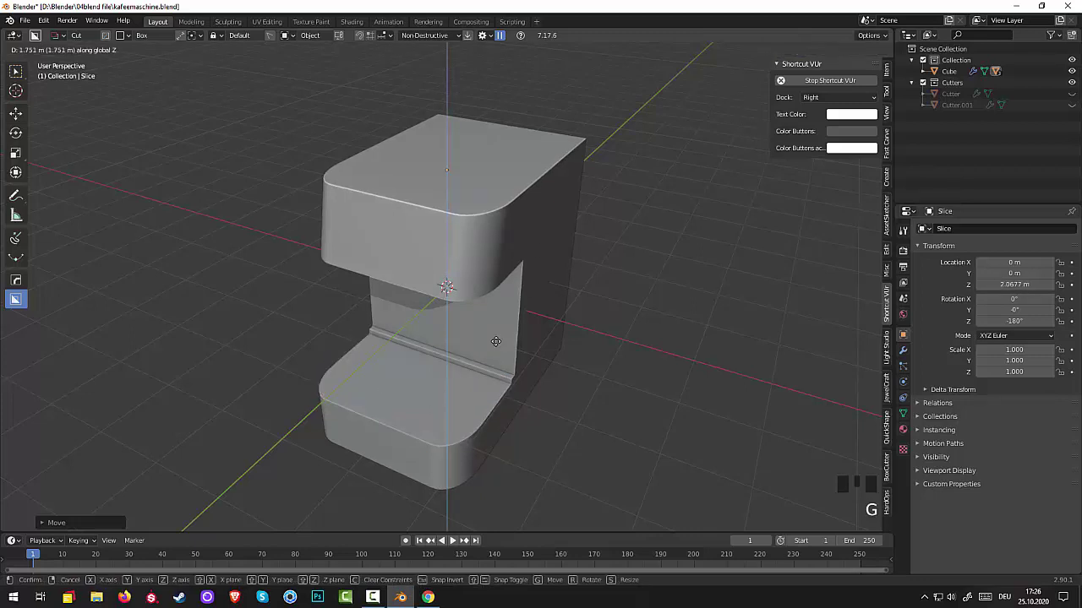
pyautogui.moveTo(669, 437); pyautogui.dragTo(470, 411)
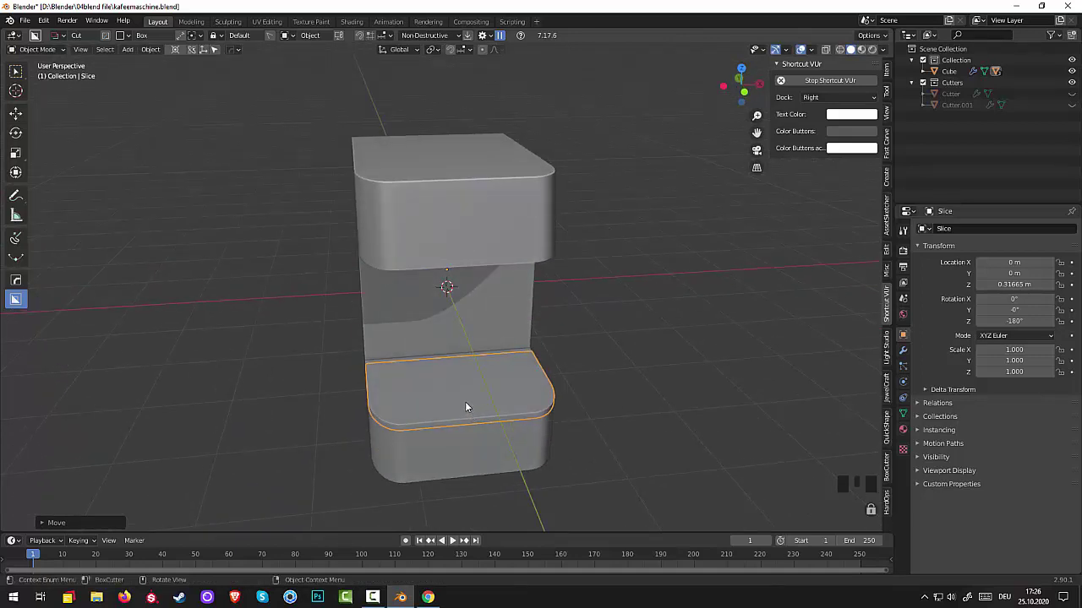
pyautogui.press('g')
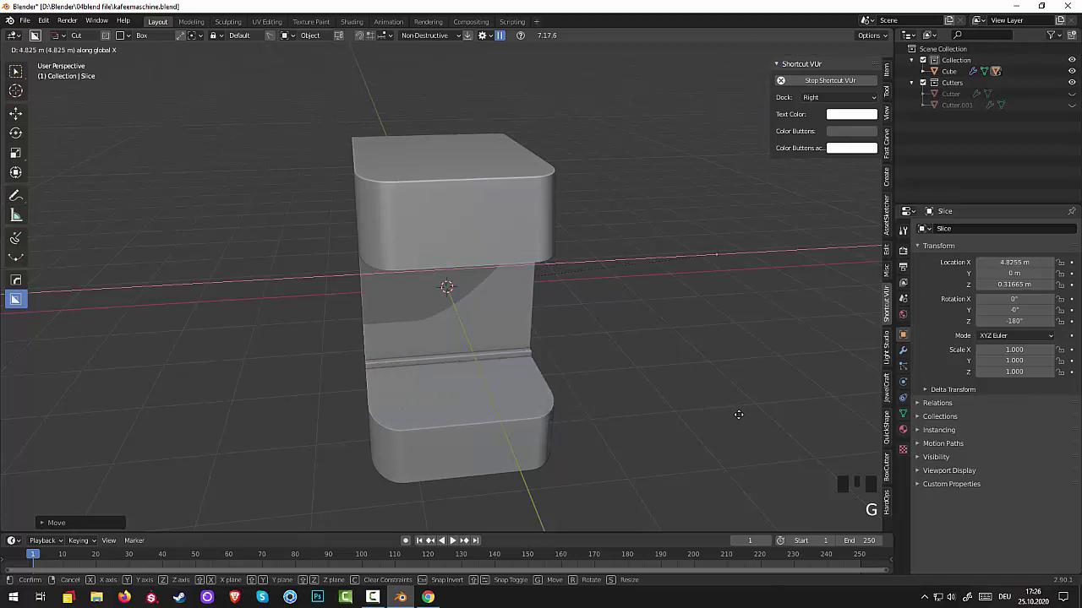
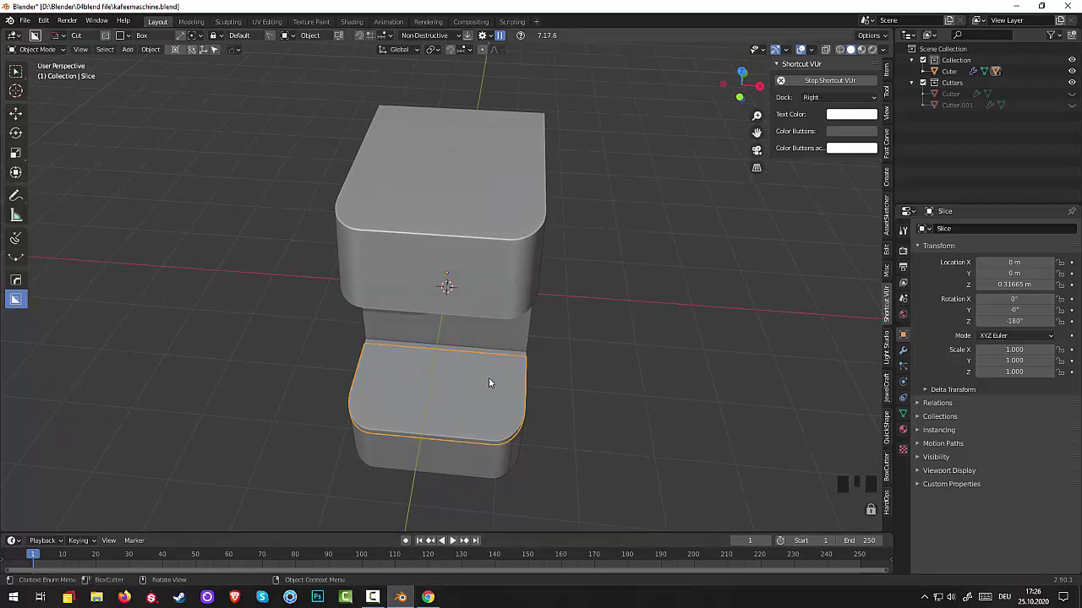
pyautogui.moveTo(455, 484); pyautogui.dragTo(455, 482)
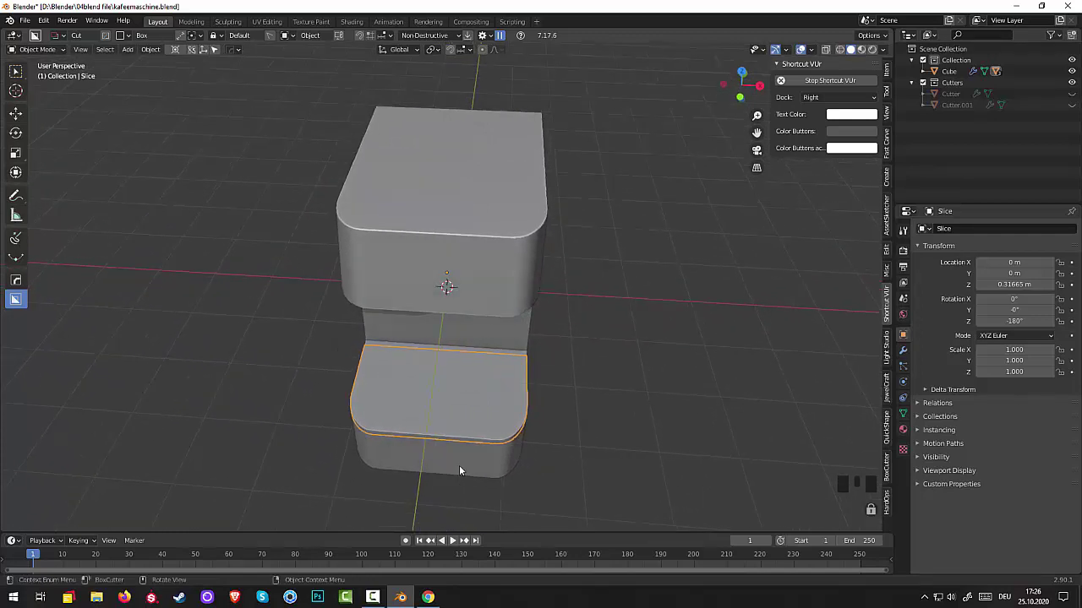
# - Toggle Cutter.001 visibility in the Outliner and reveal the front recess cutter
pyautogui.click(956, 108)
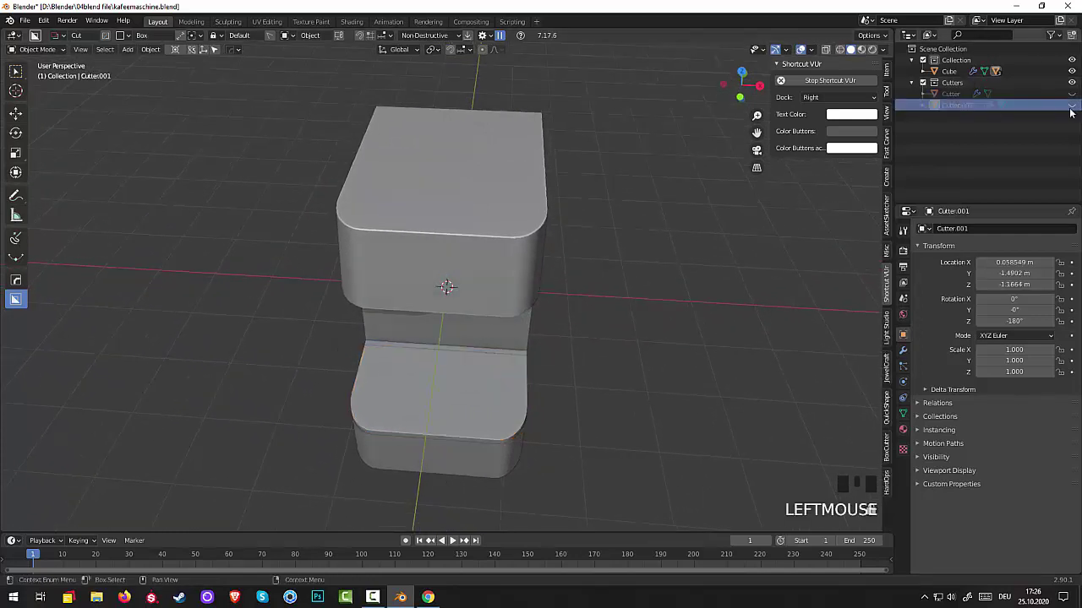
pyautogui.click(1076, 111)
pyautogui.click(1074, 106)
pyautogui.click(1075, 106)
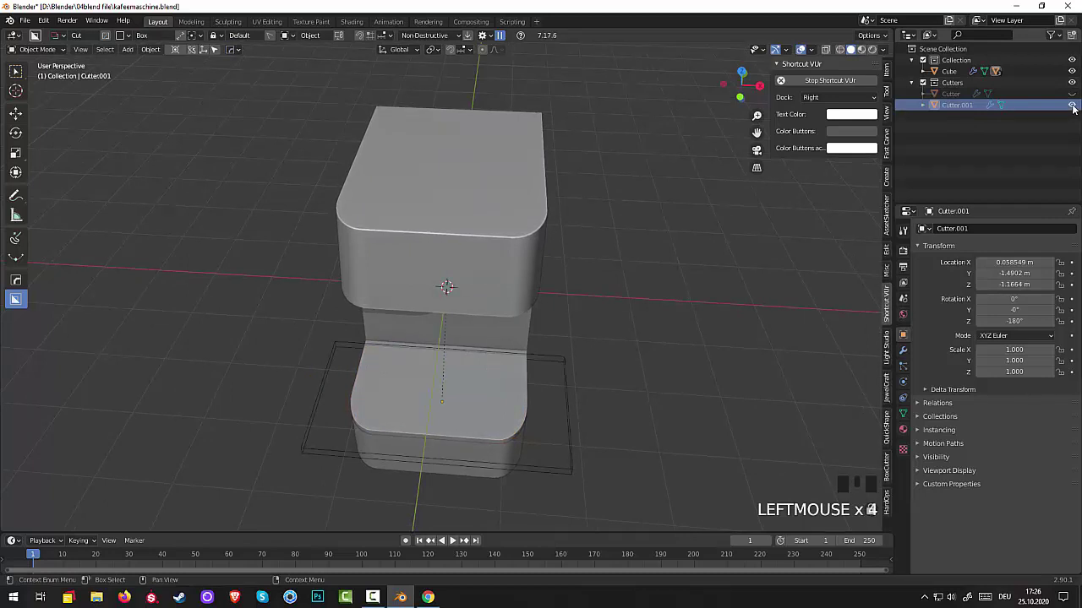
pyautogui.click(1076, 109)
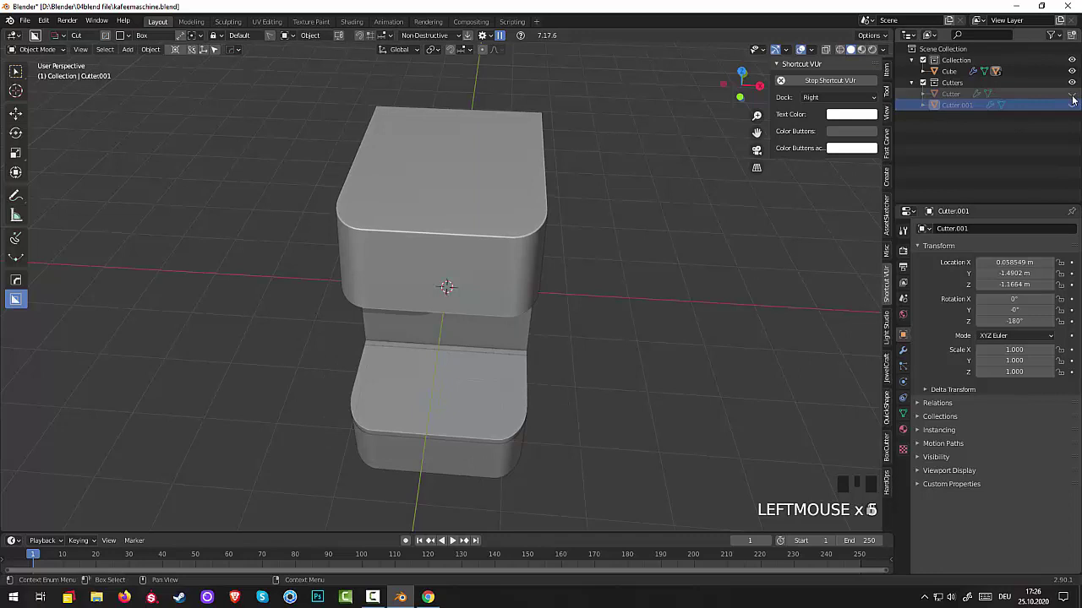
pyautogui.click(1076, 100)
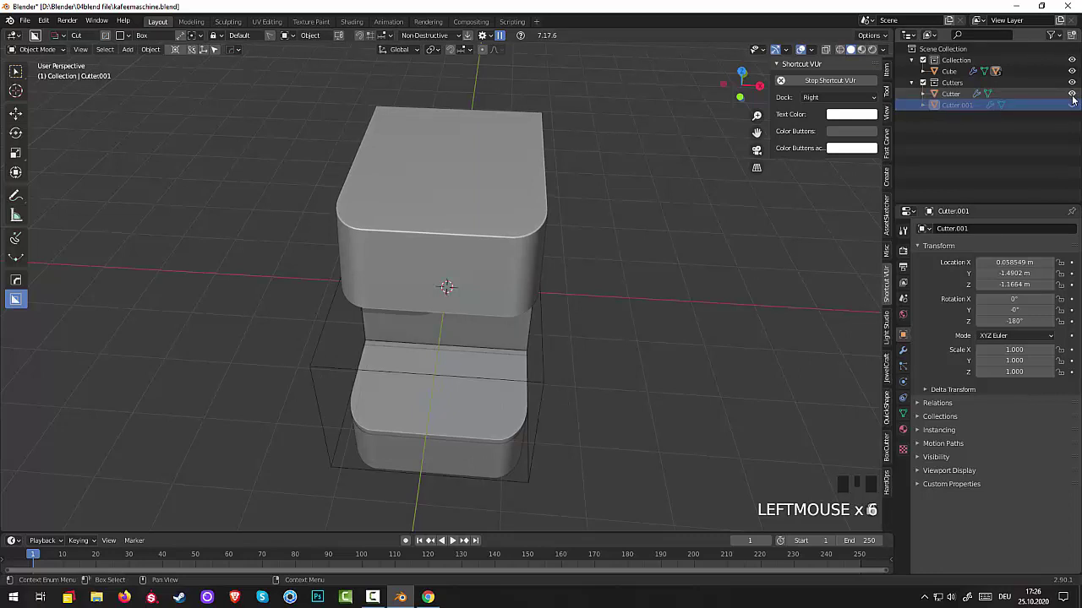
# - Nudge the front recess Cutter slightly lower with G, then hide it again
pyautogui.click(544, 381)
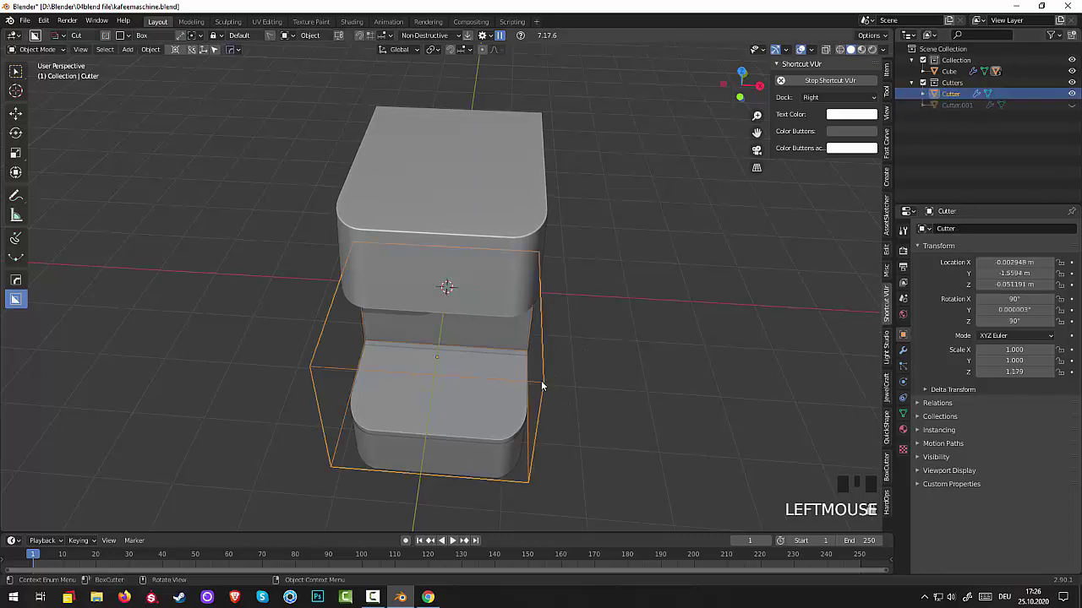
pyautogui.moveTo(565, 372); pyautogui.dragTo(497, 298)
pyautogui.press('g')
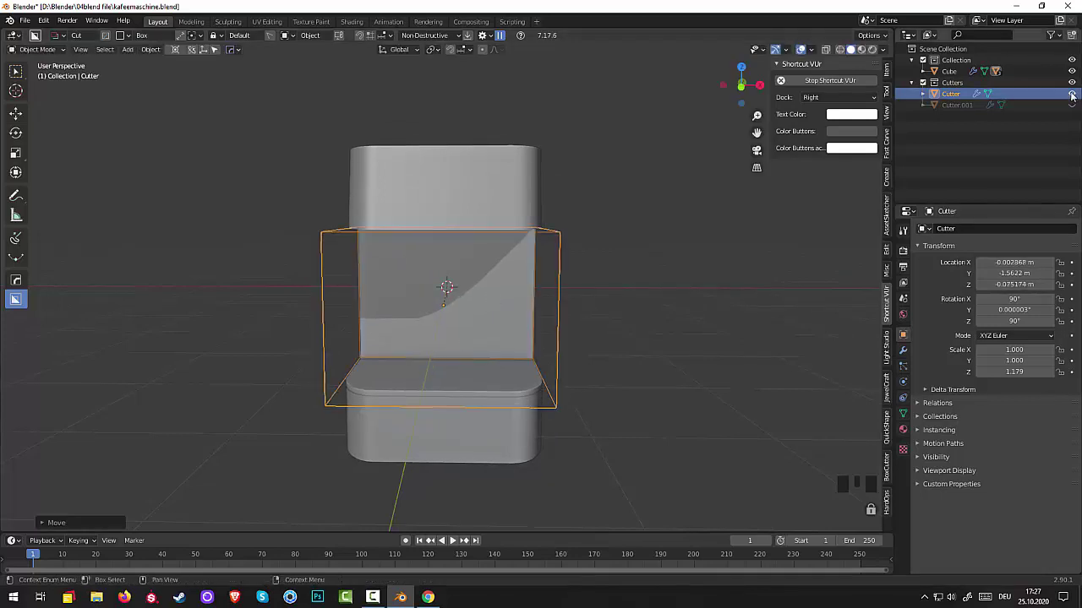
pyautogui.click(1077, 95)
pyautogui.click(757, 325)
pyautogui.moveTo(720, 326); pyautogui.dragTo(733, 346)
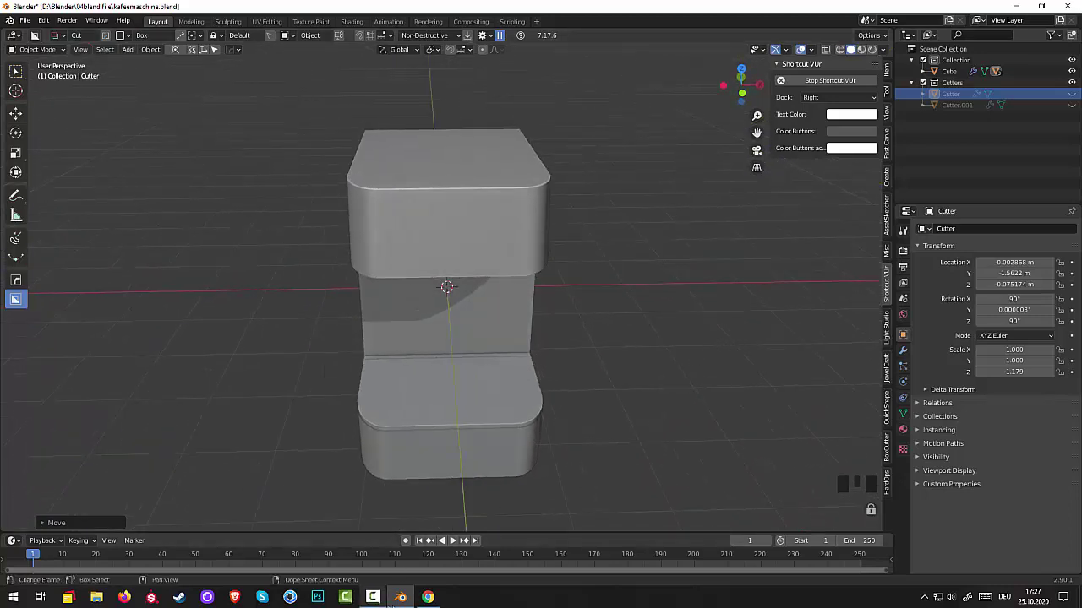
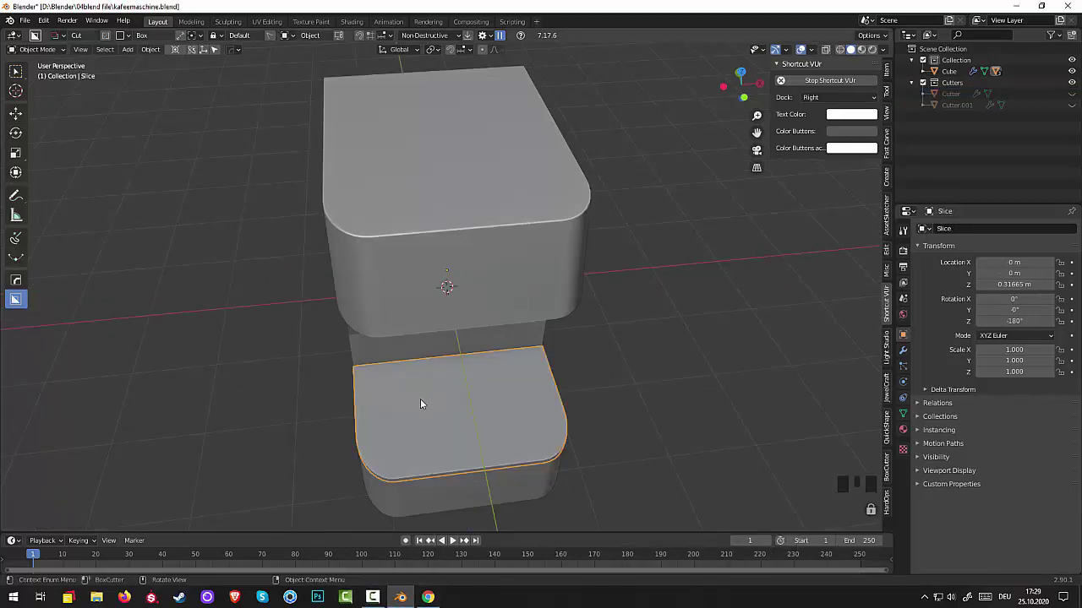
pyautogui.click(435, 399)
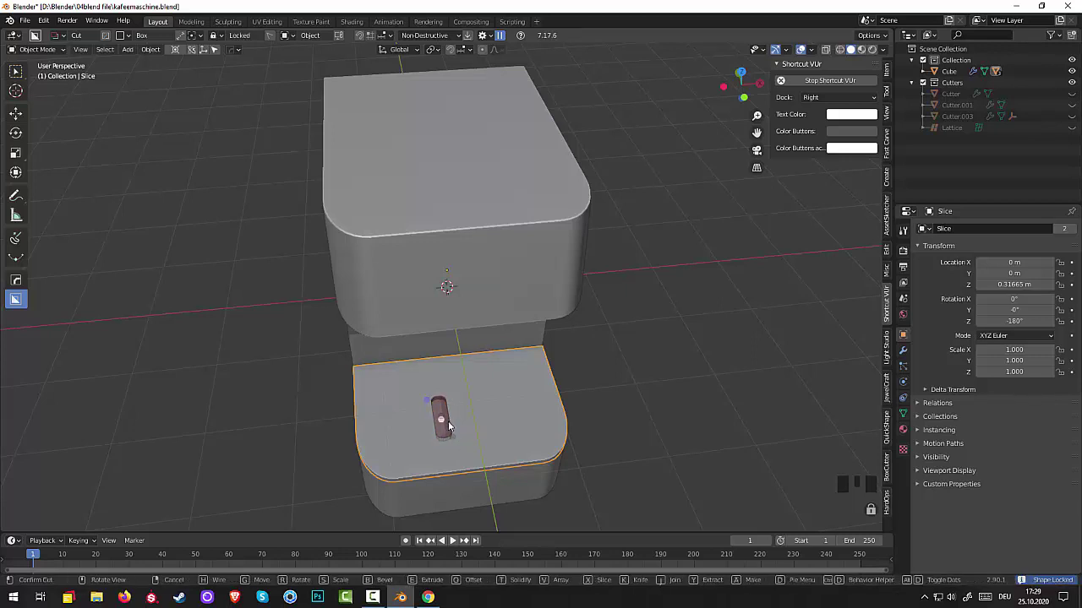
pyautogui.moveTo(614, 437); pyautogui.dragTo(453, 415)
pyautogui.scroll(3)
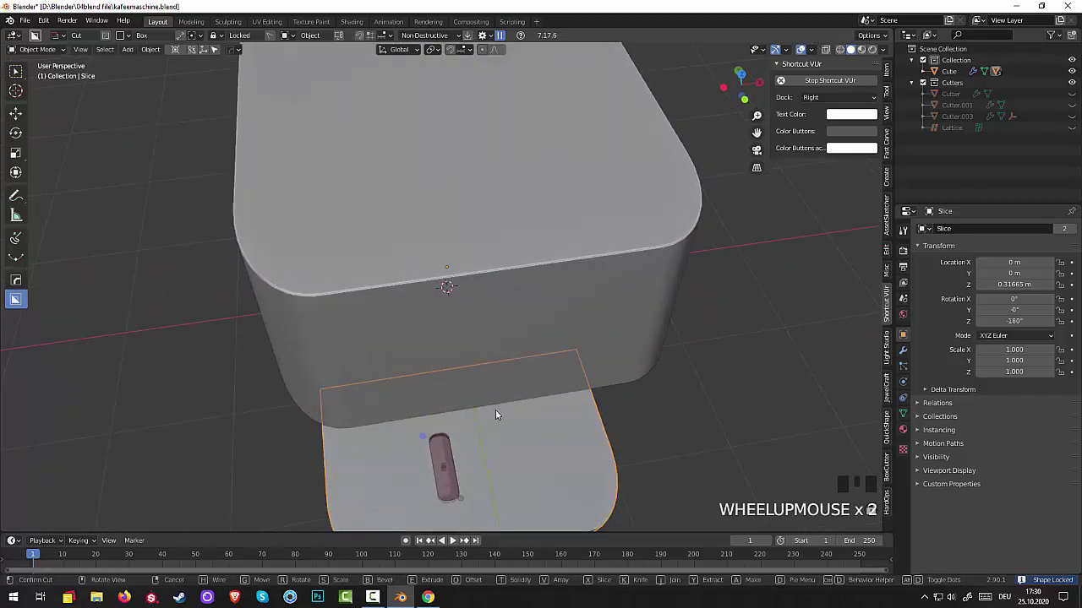
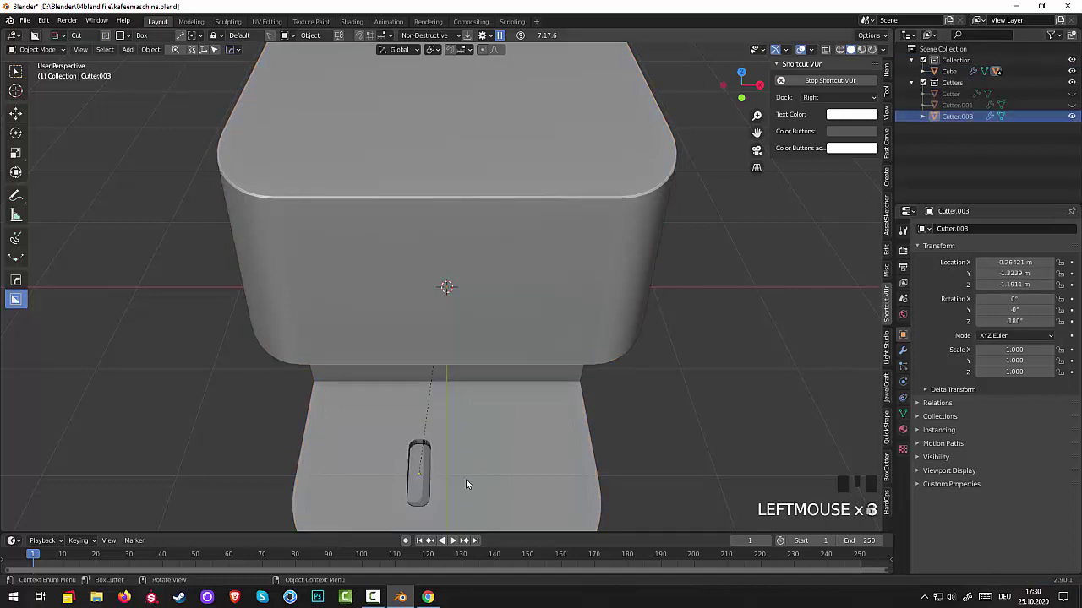
pyautogui.click(423, 480)
pyautogui.doubleClick(424, 484)
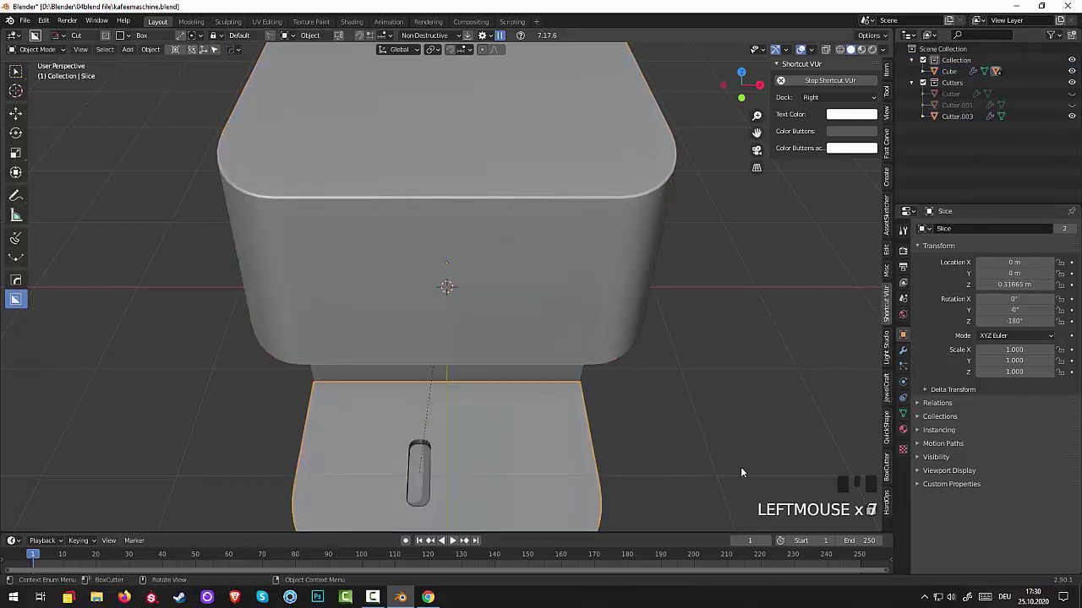
pyautogui.scroll(-3)
pyautogui.moveTo(713, 335); pyautogui.dragTo(593, 358)
pyautogui.press('ctrl+z')
pyautogui.press('ctrl+z')
pyautogui.press('ctrl+z')
pyautogui.press('ctrl+z')
pyautogui.press('ctrl+z')
pyautogui.press('ctrl+z')
pyautogui.press('ctrl+z')
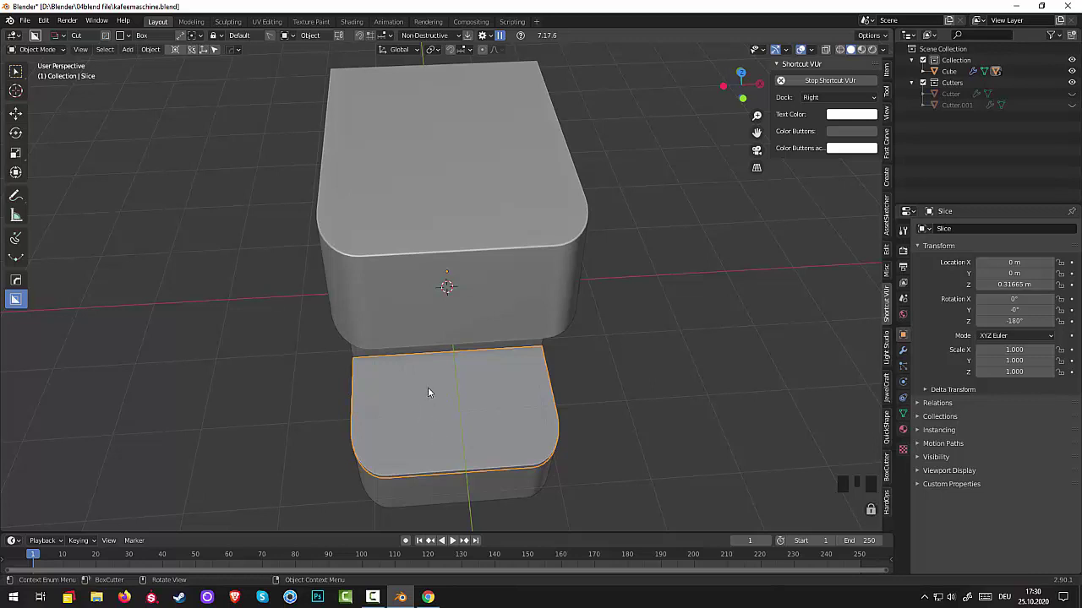
# - Set up BoxCutter over the tray plate and place the first rounded slot shape
pyautogui.click(426, 404)
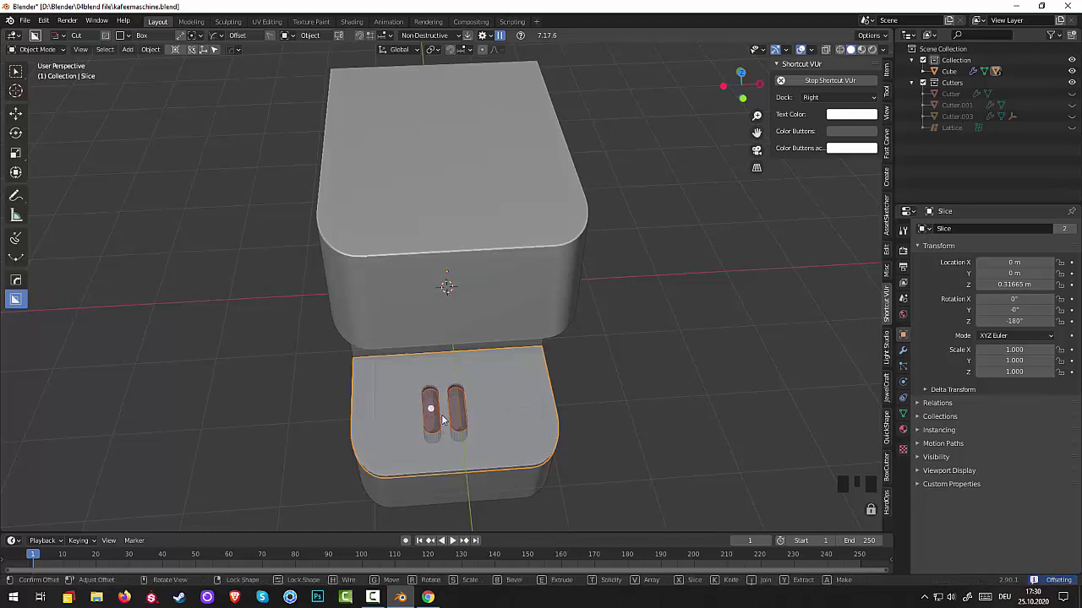
pyautogui.scroll(3)
pyautogui.scroll(-3)
pyautogui.scroll(-3)
pyautogui.scroll(-3)
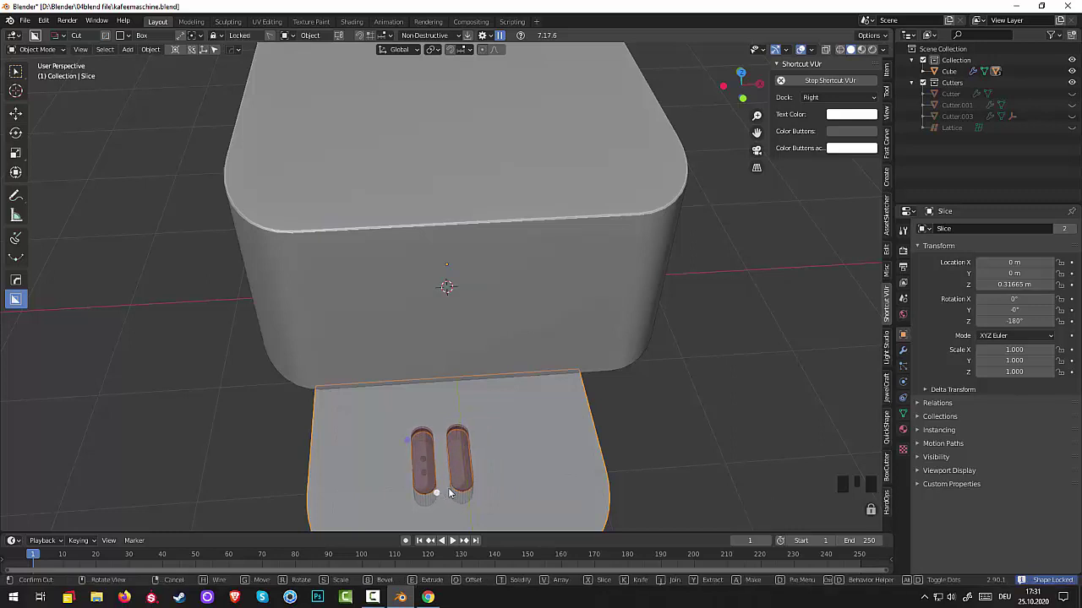
pyautogui.scroll(-3)
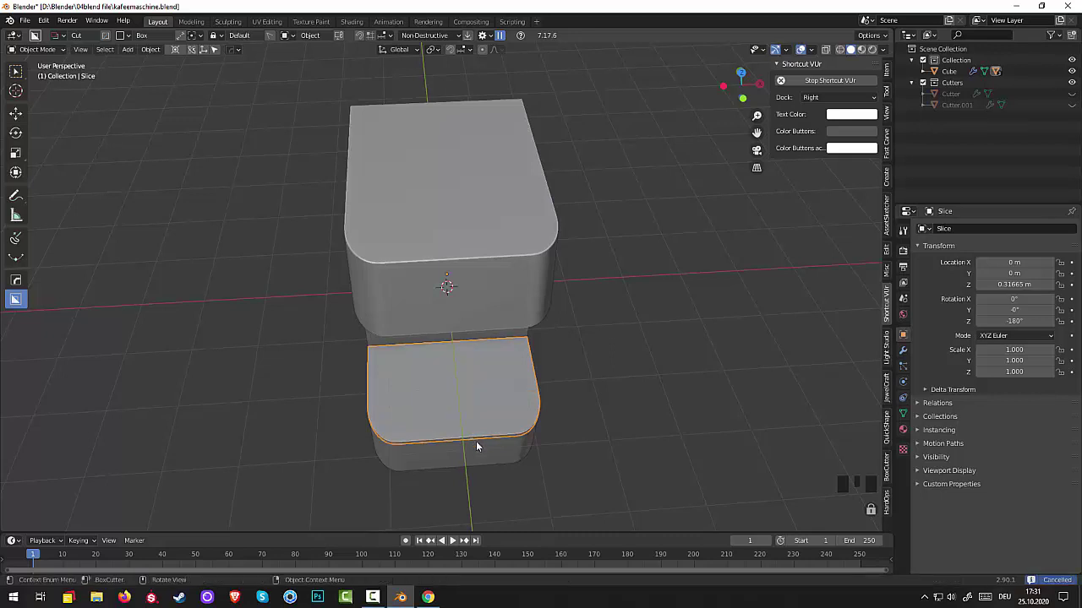
pyautogui.moveTo(552, 462); pyautogui.dragTo(547, 442)
pyautogui.scroll(3)
pyautogui.moveTo(544, 429); pyautogui.dragTo(525, 468)
pyautogui.scroll(-3)
pyautogui.click(427, 418)
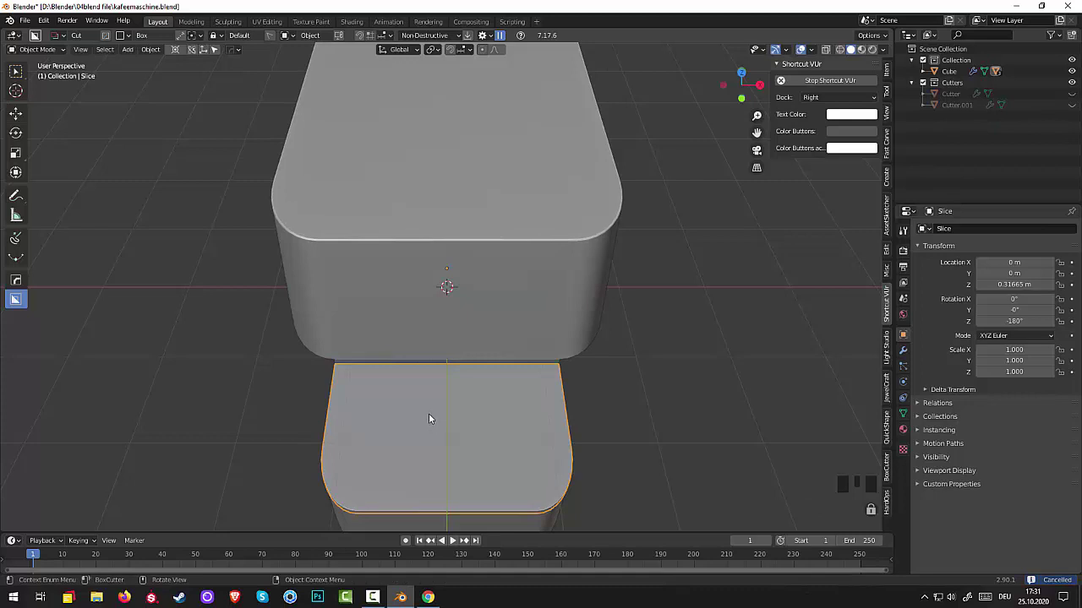
# - Cut the second parallel rounded slot through the tray plate and confirm both cuts
pyautogui.click(434, 406)
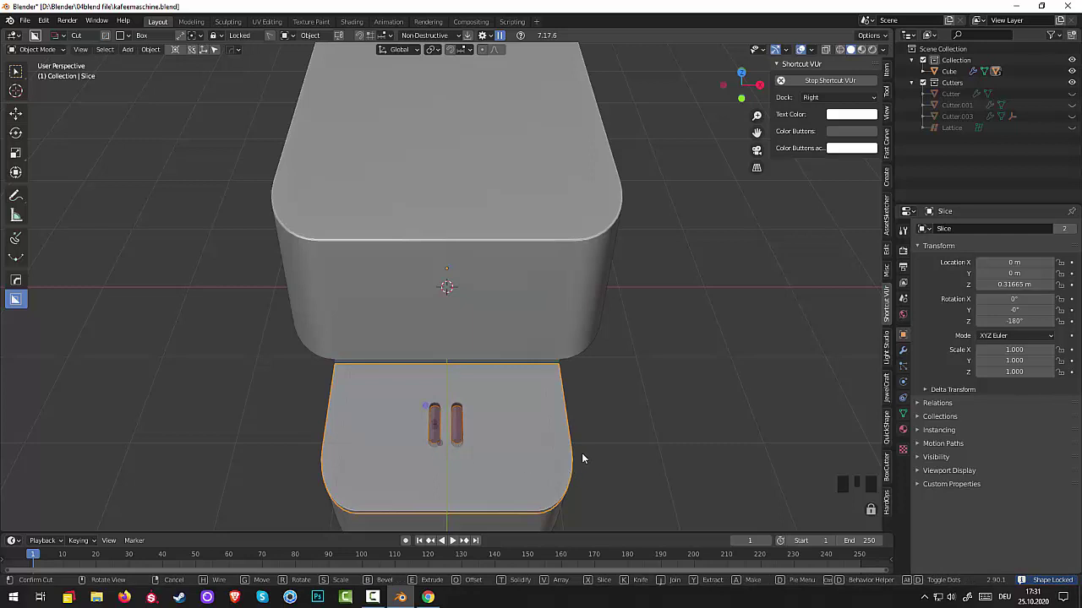
pyautogui.moveTo(603, 451); pyautogui.dragTo(489, 448)
pyautogui.click(489, 448)
pyautogui.moveTo(623, 474); pyautogui.dragTo(617, 464)
pyautogui.scroll(3)
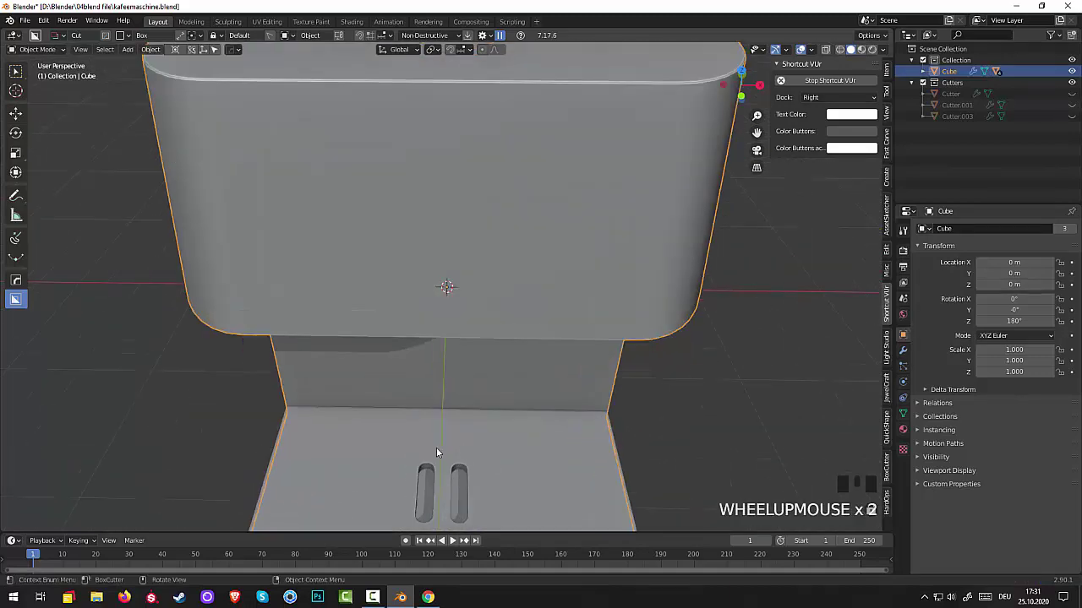
pyautogui.scroll(-3)
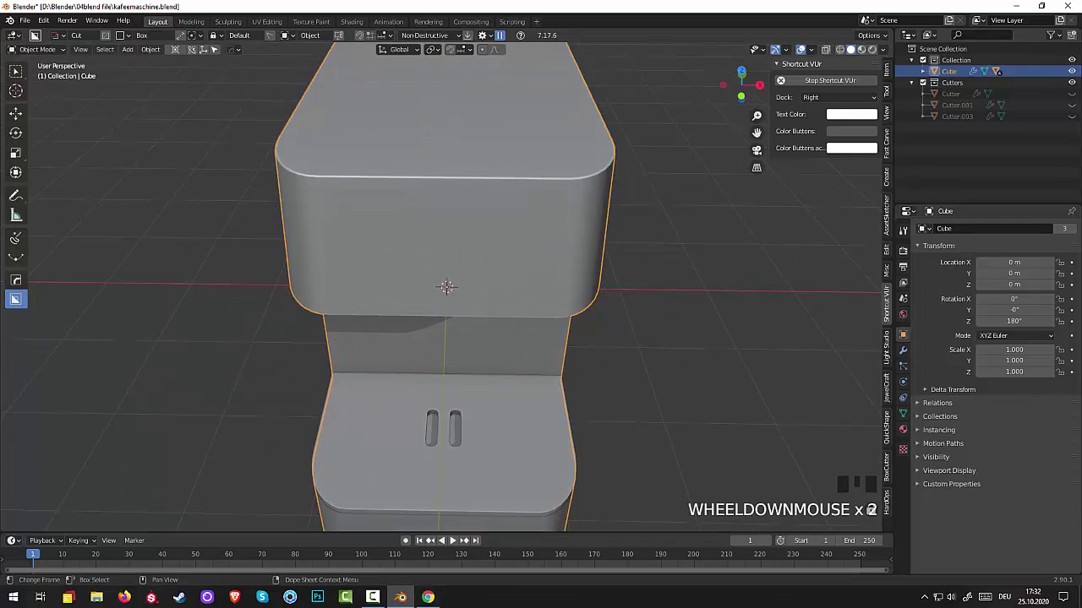
# - Begin drawing a round Circle cutter hole on the slotted tray plate
pyautogui.moveTo(231, 273); pyautogui.dragTo(330, 389)
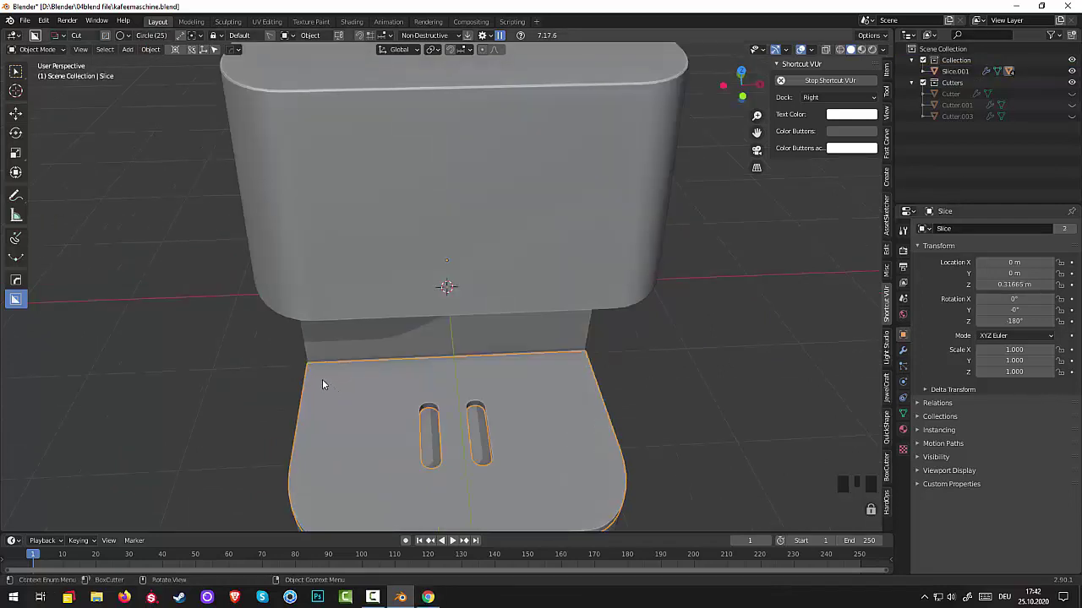
pyautogui.click(324, 381)
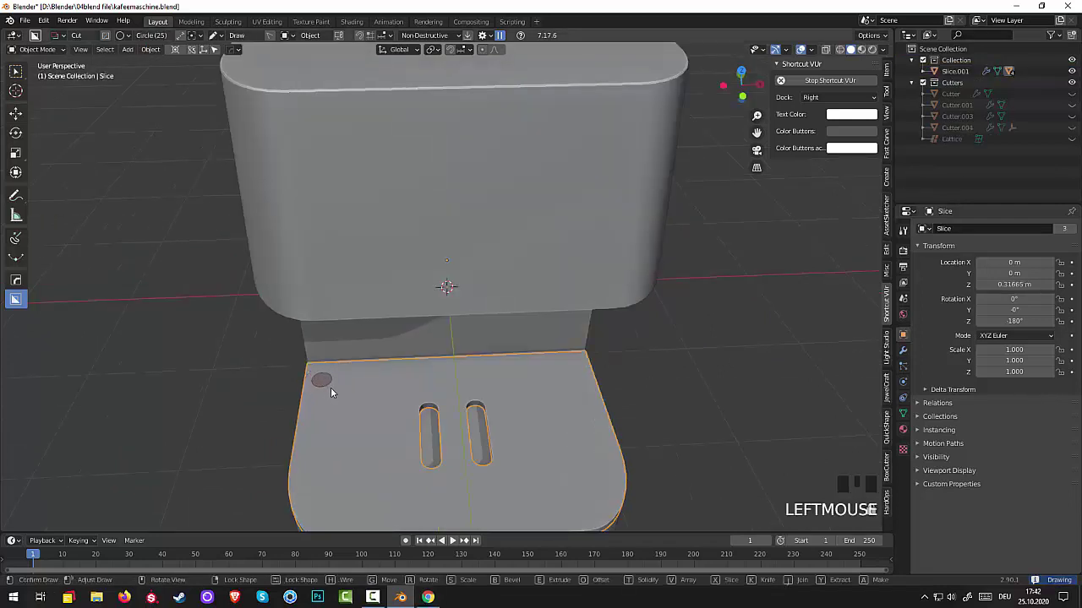
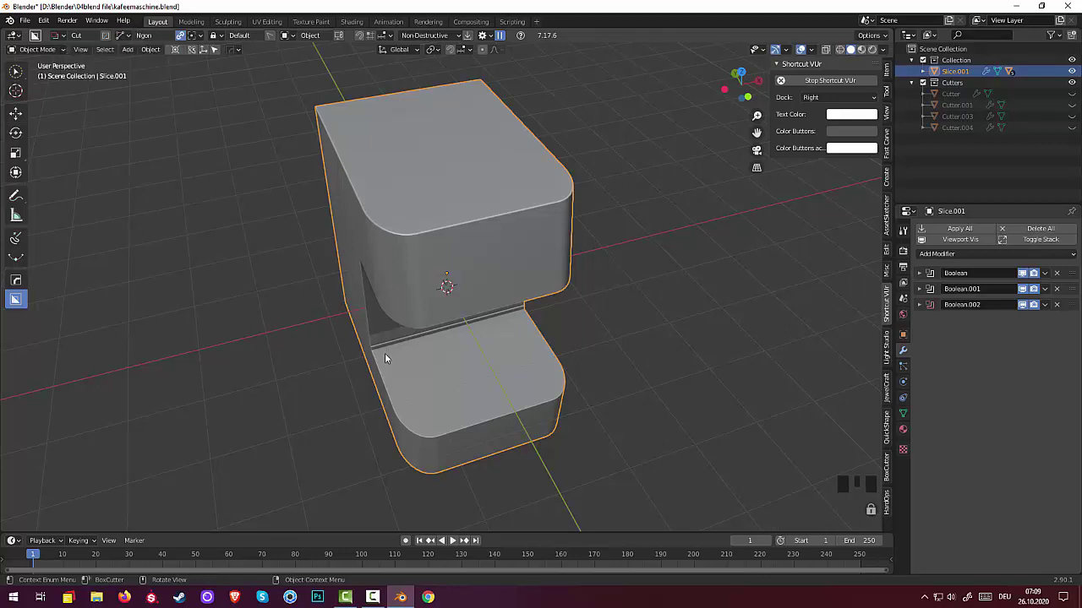
# - Cut an inset box into the drip tray leaving thin basin walls, then deselect the body
pyautogui.click(382, 355)
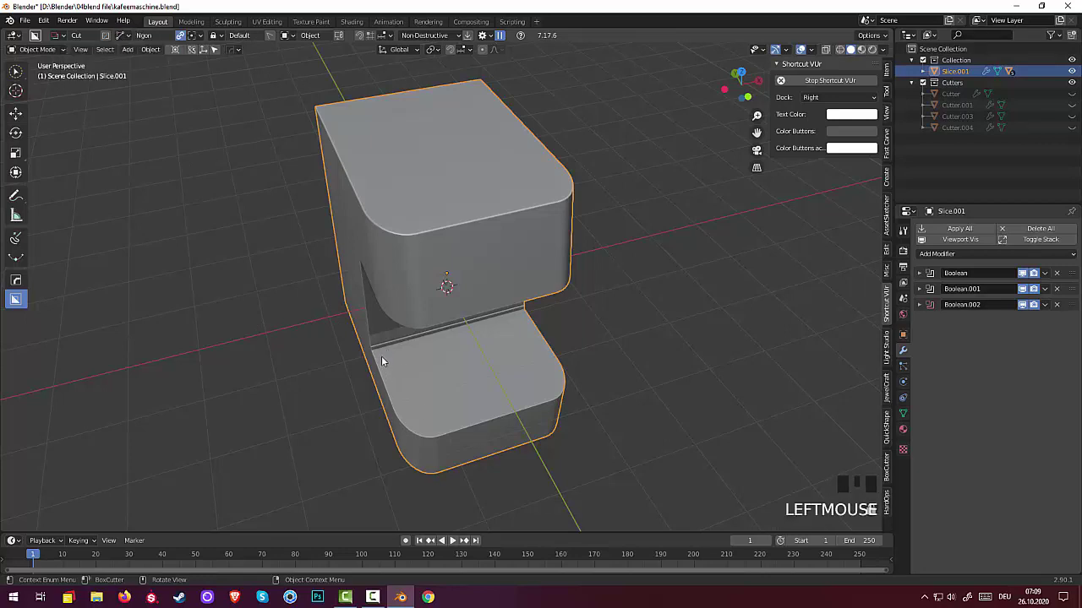
pyautogui.click(390, 361)
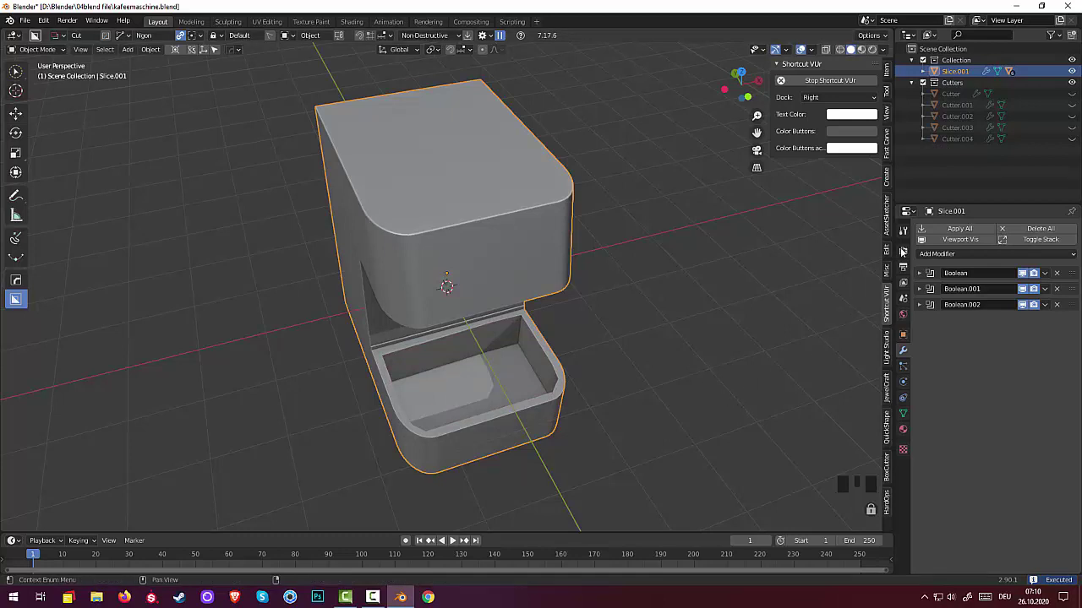
pyautogui.click(628, 380)
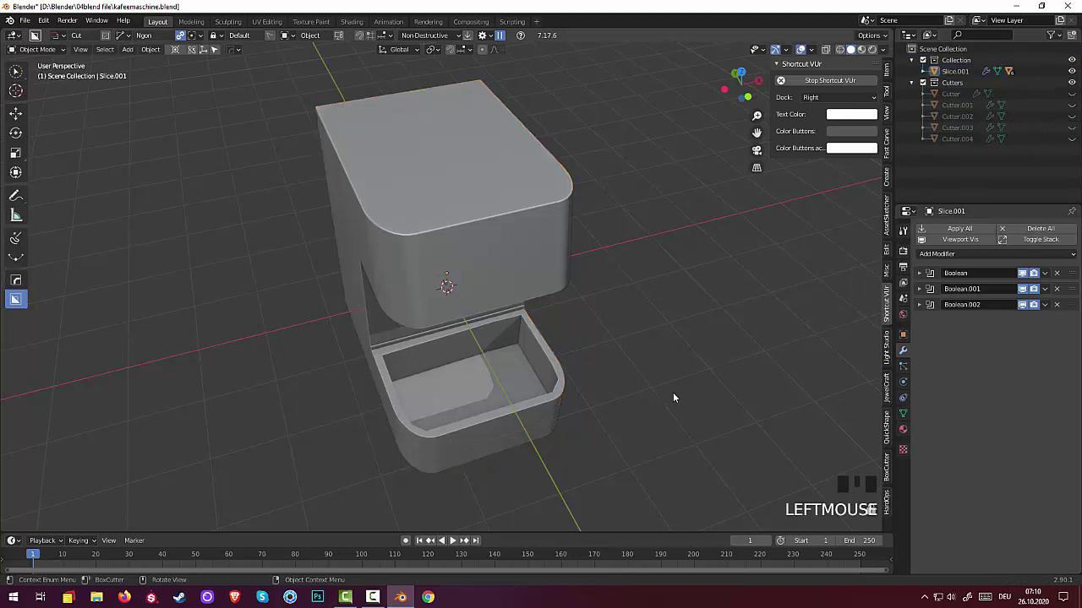
# - Unhide the Slice grate under Slice.001 in the Outliner so it sits atop the hollow basin
pyautogui.press('h')
pyautogui.press('h')
pyautogui.press('h')
pyautogui.click(688, 379)
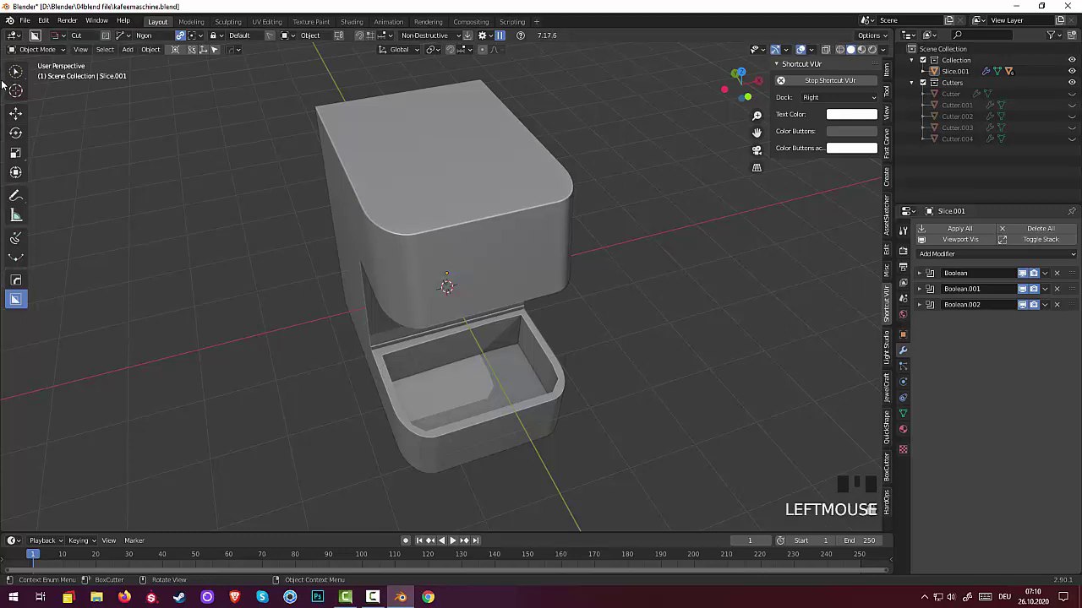
pyautogui.moveTo(13, 76); pyautogui.dragTo(1073, 97)
pyautogui.click(1074, 97)
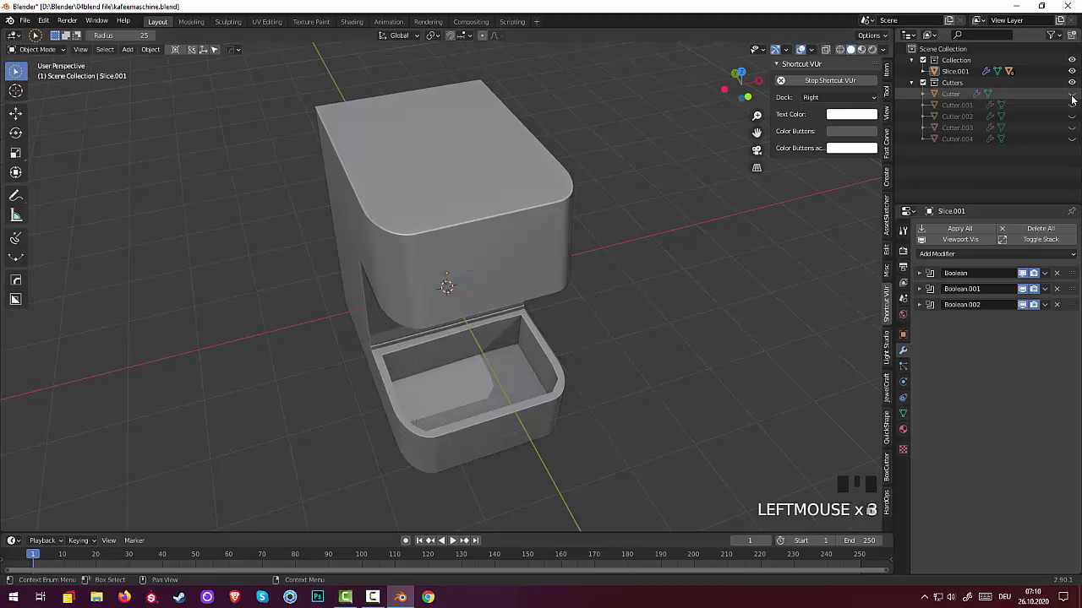
pyautogui.click(926, 76)
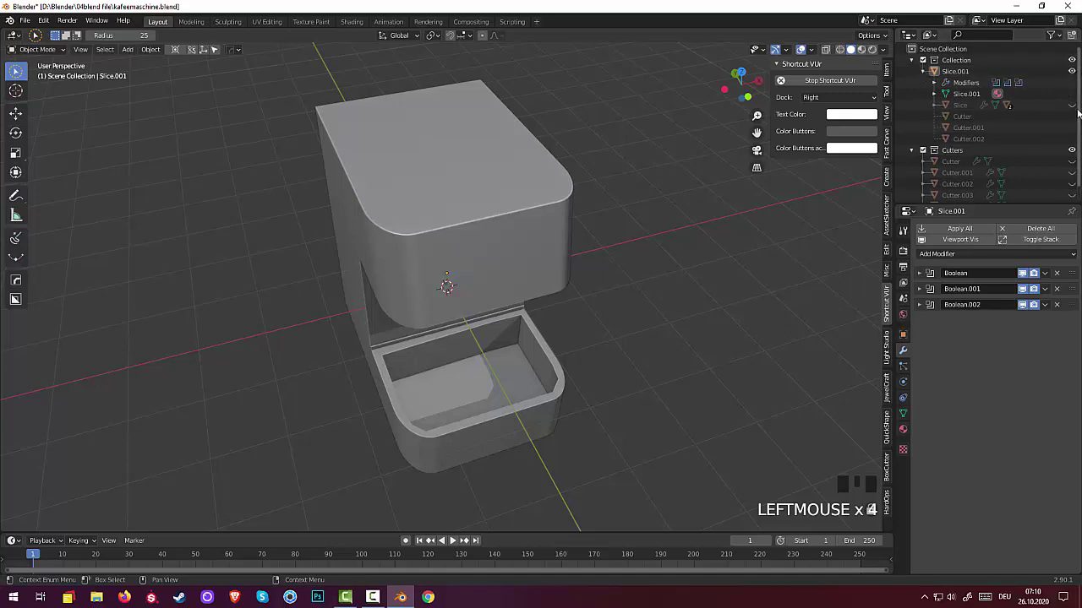
pyautogui.click(1072, 108)
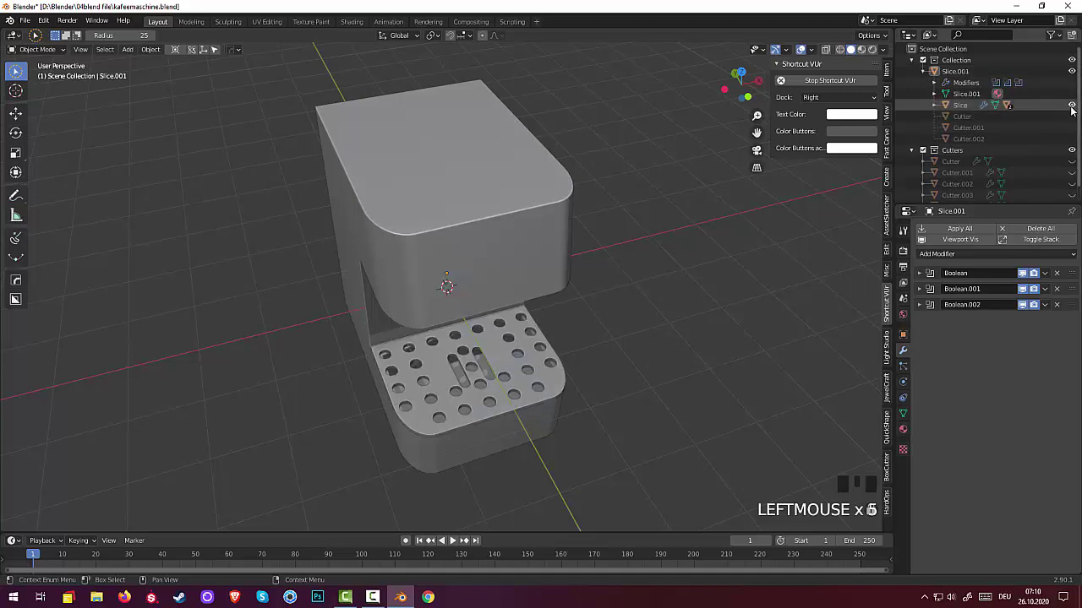
pyautogui.moveTo(612, 444); pyautogui.dragTo(683, 439)
pyautogui.moveTo(682, 439); pyautogui.dragTo(693, 410)
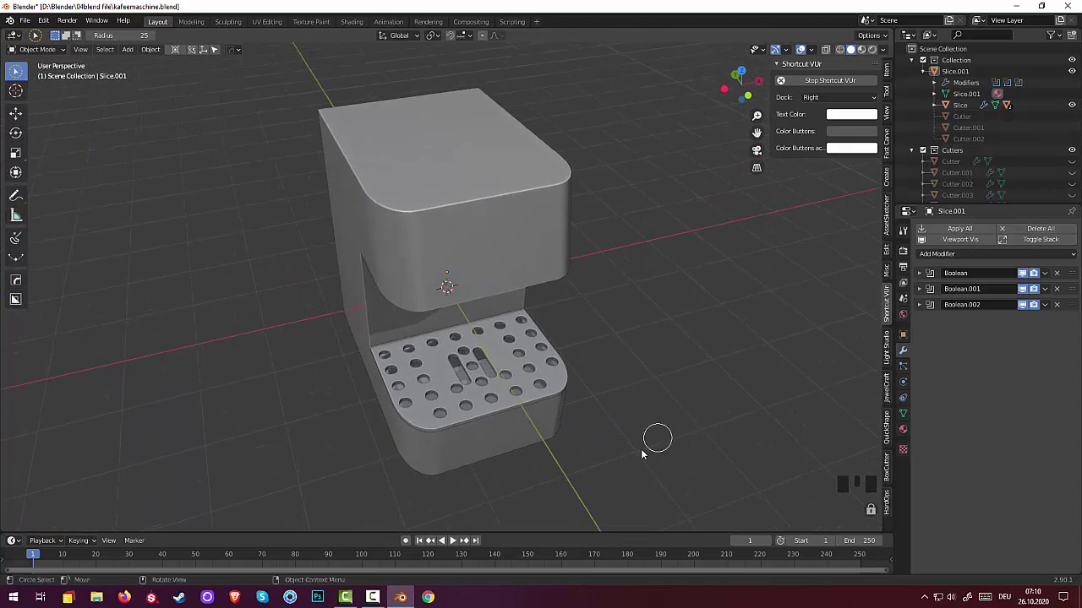
# - Zoom toward the perforated grate on the drip tray before picking it
pyautogui.scroll(3)
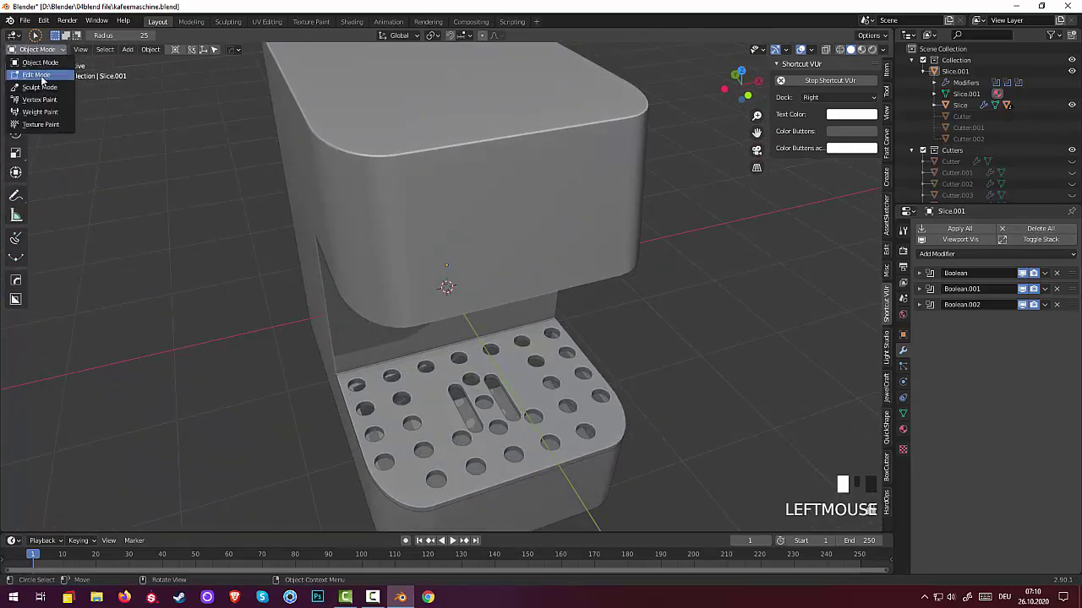
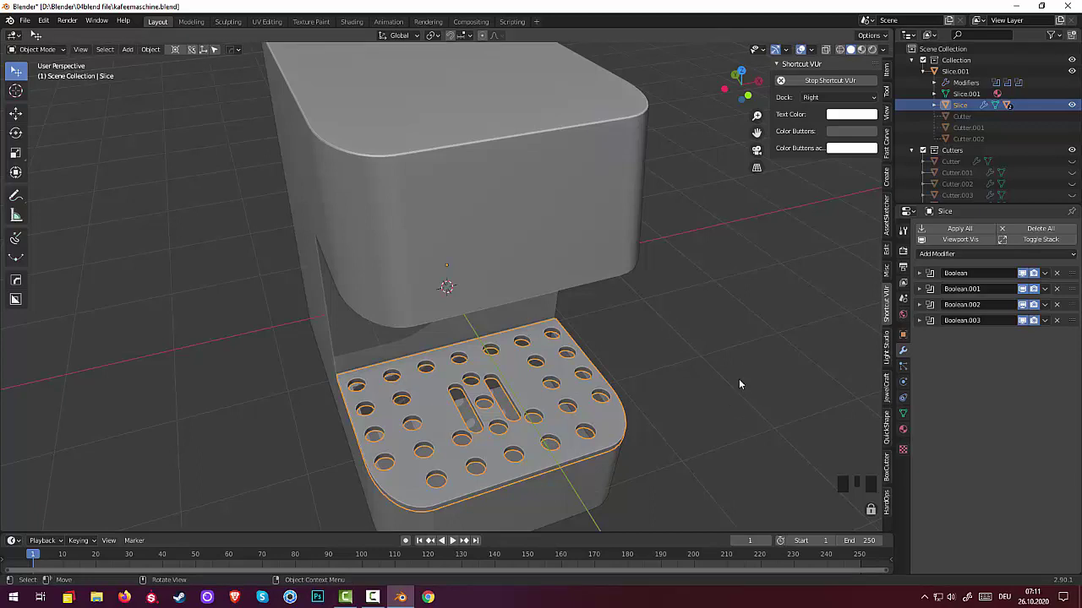
# - Bring up the HardOps quick menu (Q) on the grate to add a Bevel
pyautogui.press('q')
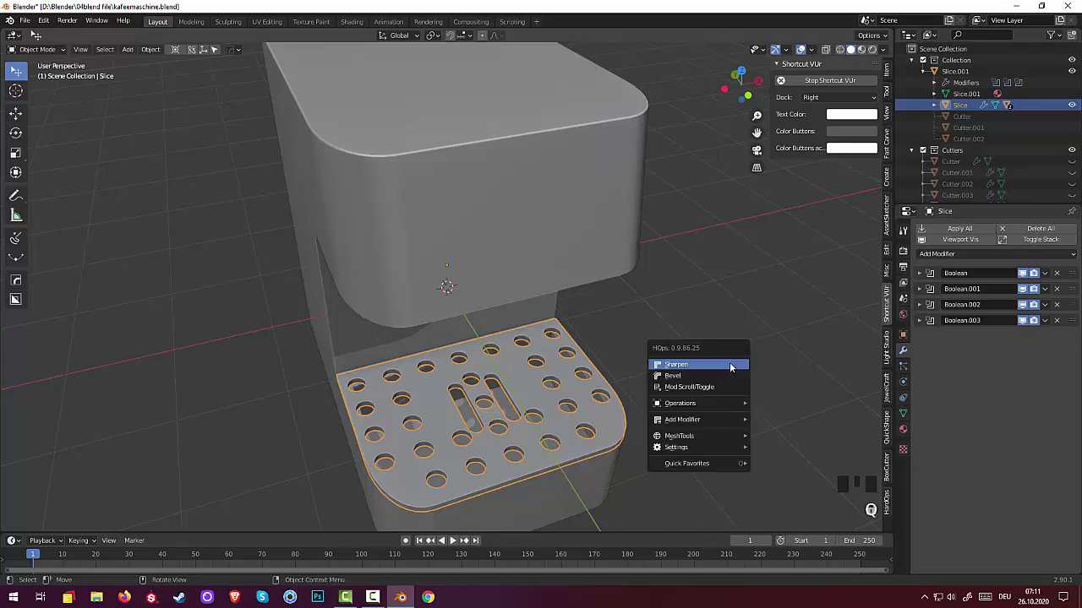
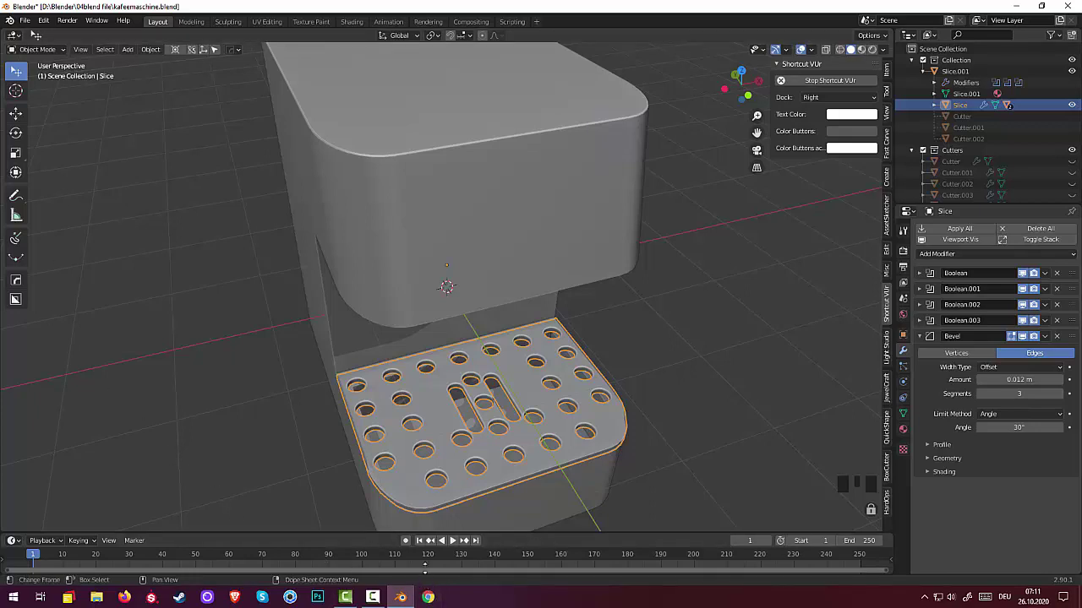
# - Orbit and zoom around the grate to inspect its three-segment bevel from above
pyautogui.scroll(3)
pyautogui.scroll(-3)
pyautogui.moveTo(579, 433); pyautogui.dragTo(555, 437)
pyautogui.scroll(3)
pyautogui.scroll(-3)
pyautogui.scroll(-3)
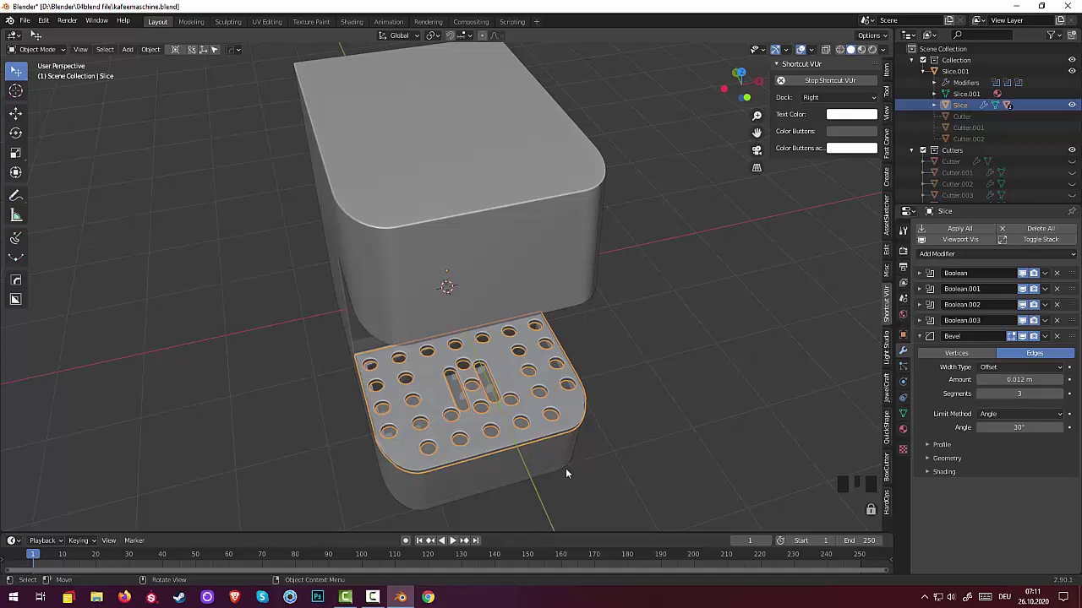
# - Make the coffee machine body Slice.001 the active object again
pyautogui.click(569, 471)
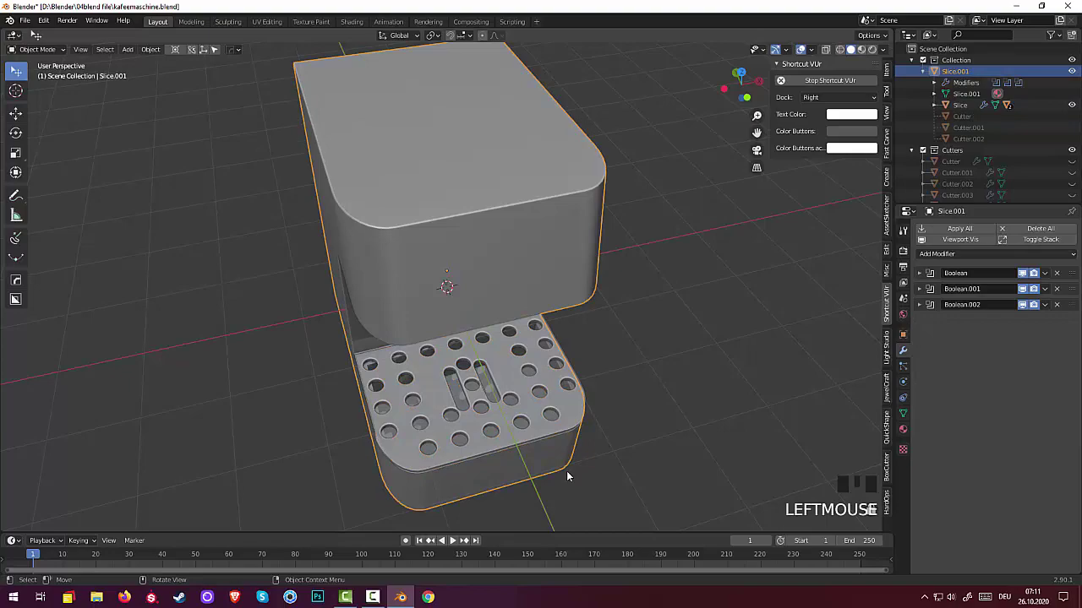